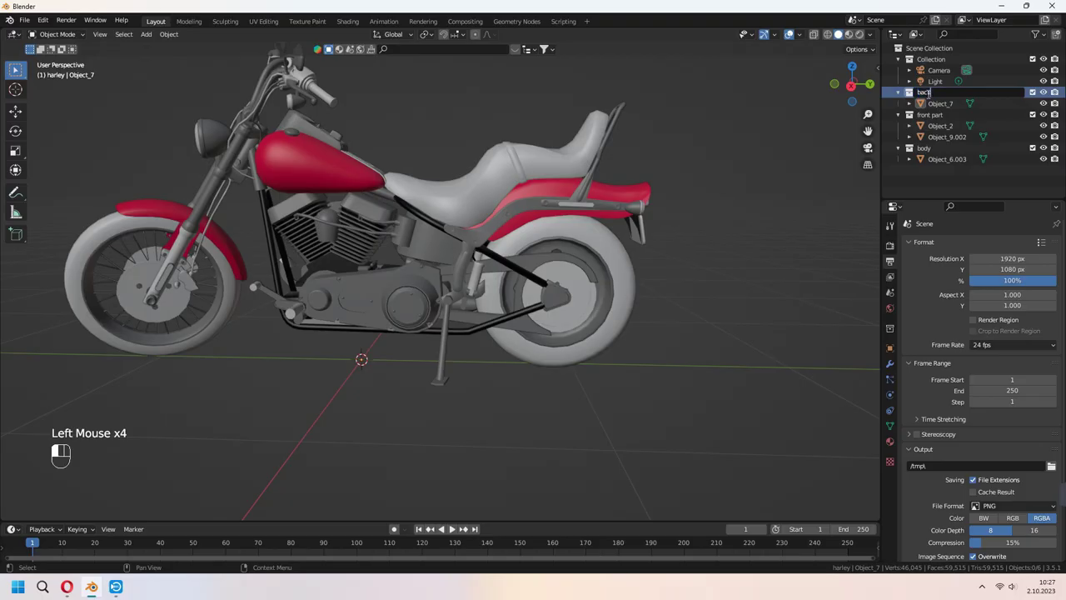
Step: Finish naming the back part collection and select the rear and front wheels
{"action": "scroll", "scroll_direction": "down", "scroll_amount": 3}
{"action": "left_click", "coordinate": [433, 239]}
{"action": "left_click", "coordinate": [594, 314]}
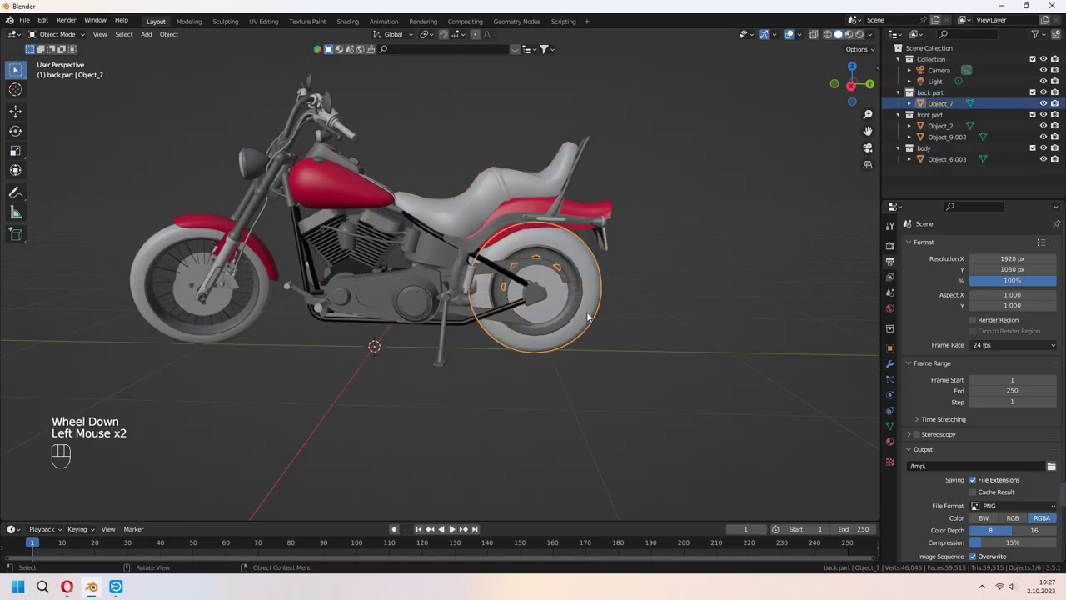
{"action": "left_click", "coordinate": [203, 296]}
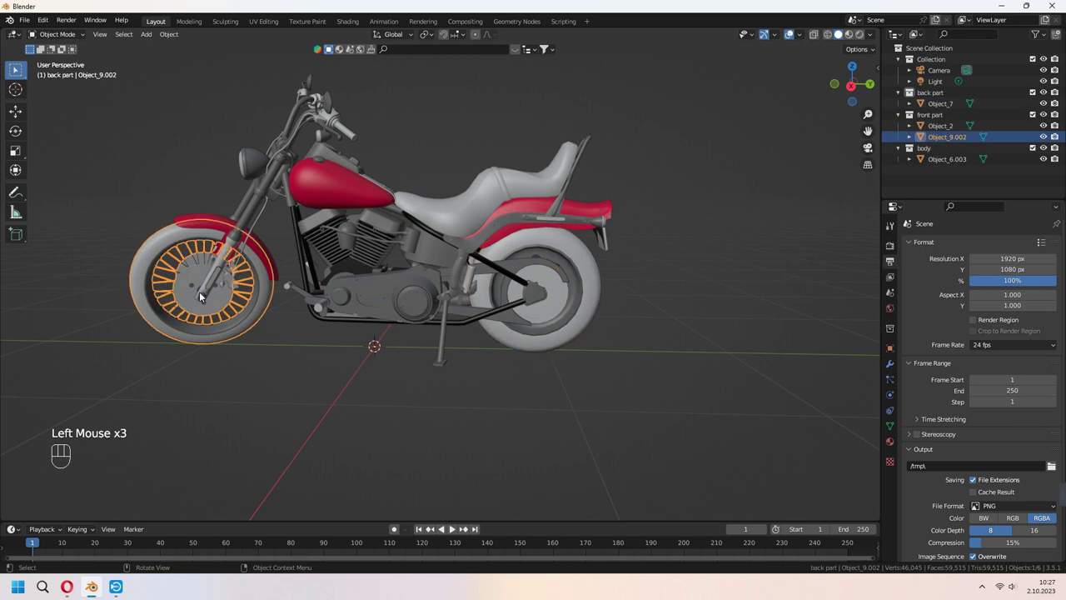
Step: View the bike from the front and start rotating the front wheel and dash
{"action": "key", "text": "KP_3"}
{"action": "middle_click", "coordinate": [689, 388]}
{"action": "key", "text": "KP_1"}
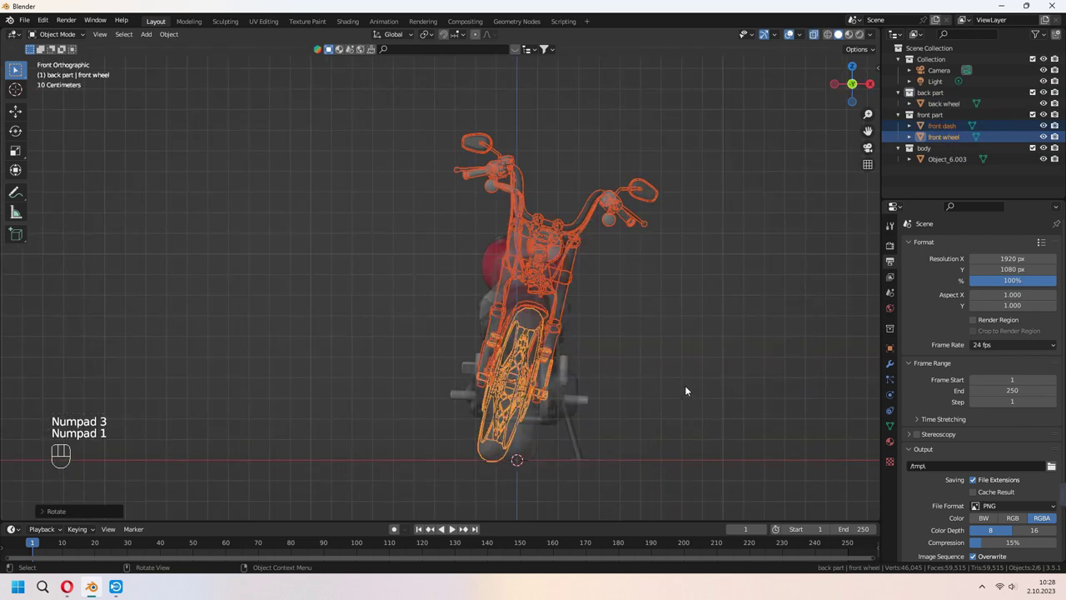
{"action": "key", "text": "r"}
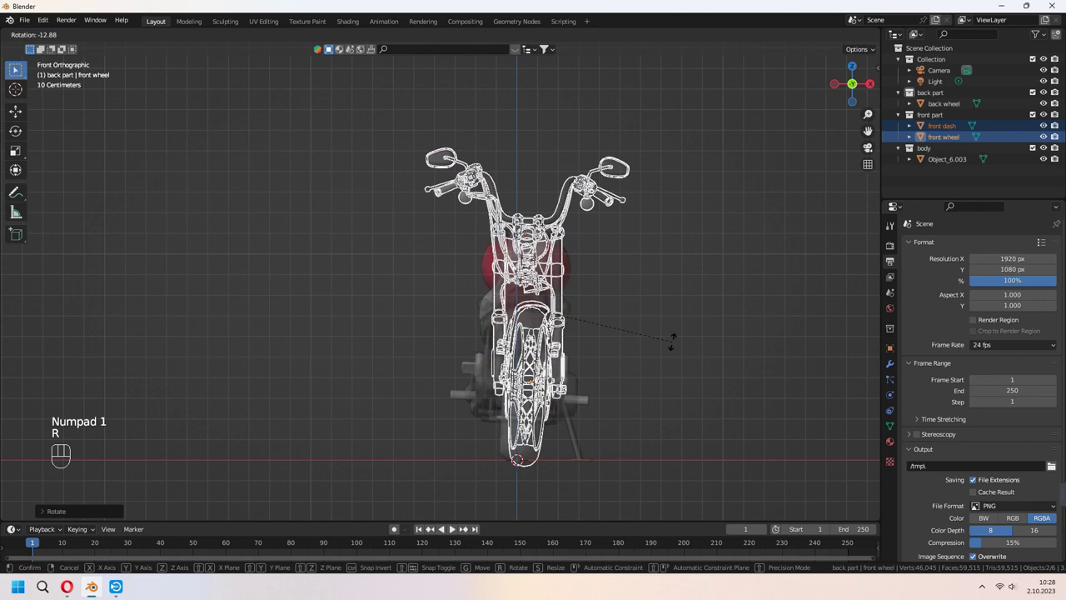
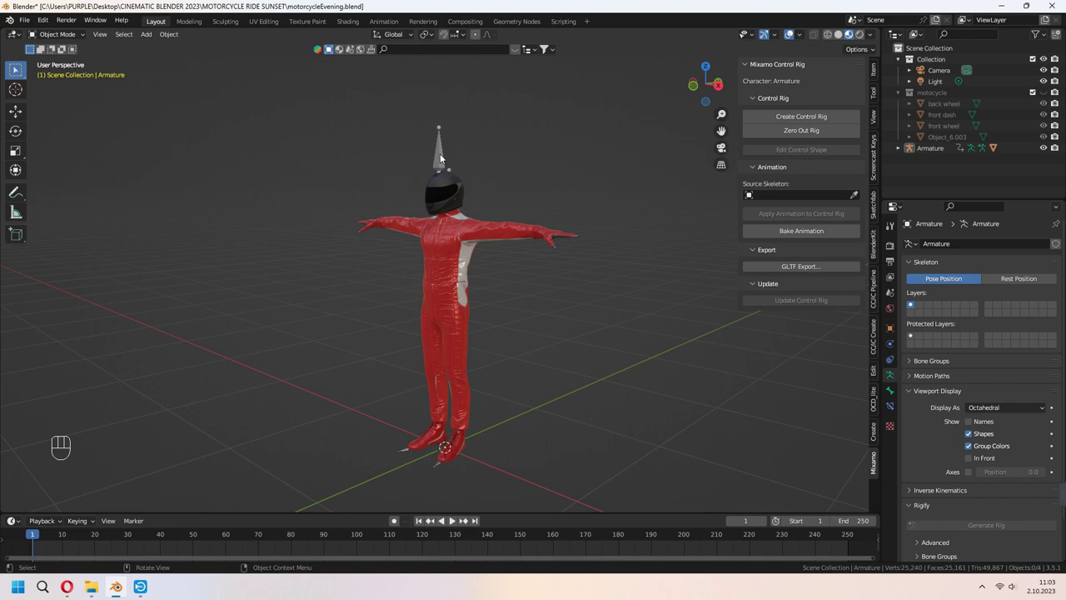
Step: Pick the rider's Armature as the source skeleton in the Mixamo panel
{"action": "left_click", "coordinate": [443, 156]}
{"action": "left_click_drag", "start_coordinate": [809, 201], "coordinate": [773, 212]}
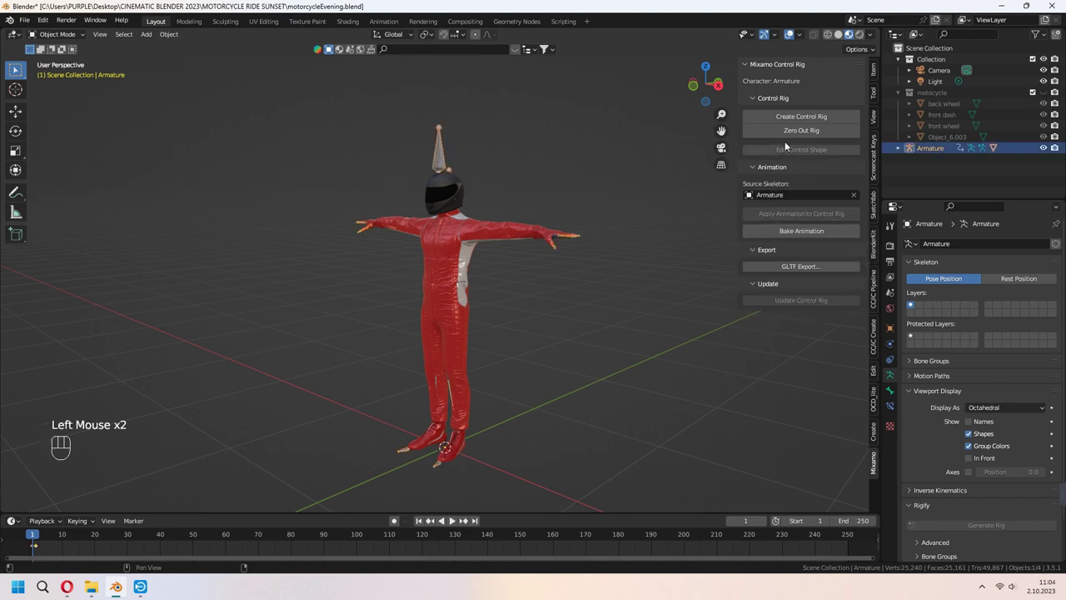
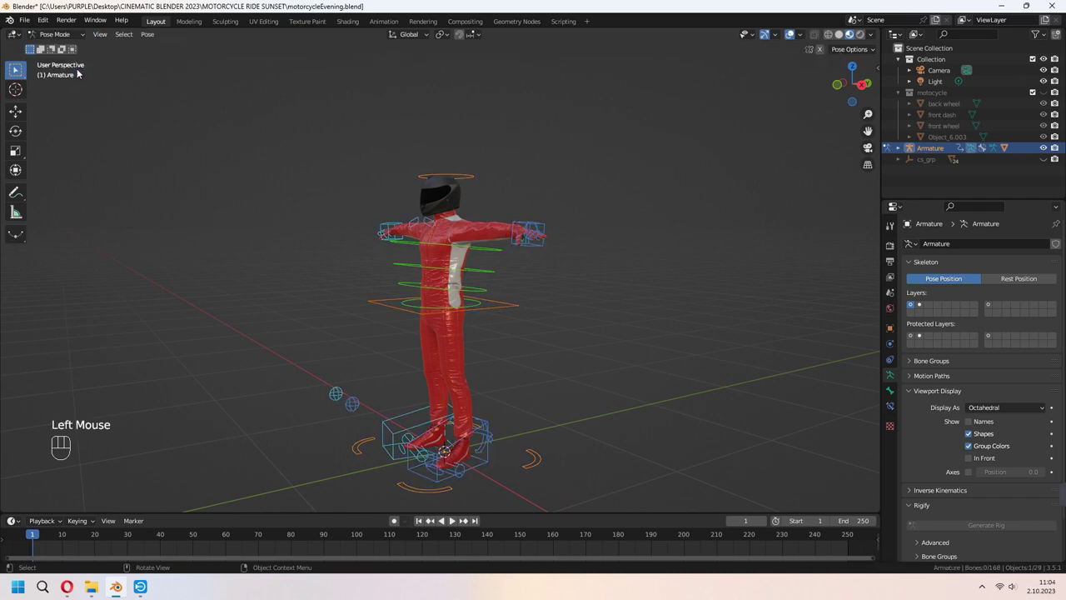
Step: Rotate the rider's hips control into a riding posture
{"action": "left_click_drag", "start_coordinate": [658, 344], "coordinate": [621, 339]}
{"action": "scroll", "scroll_direction": "up", "scroll_amount": 3}
{"action": "left_click_drag", "start_coordinate": [623, 342], "coordinate": [662, 353]}
{"action": "left_click", "coordinate": [523, 313]}
{"action": "key", "text": "r"}
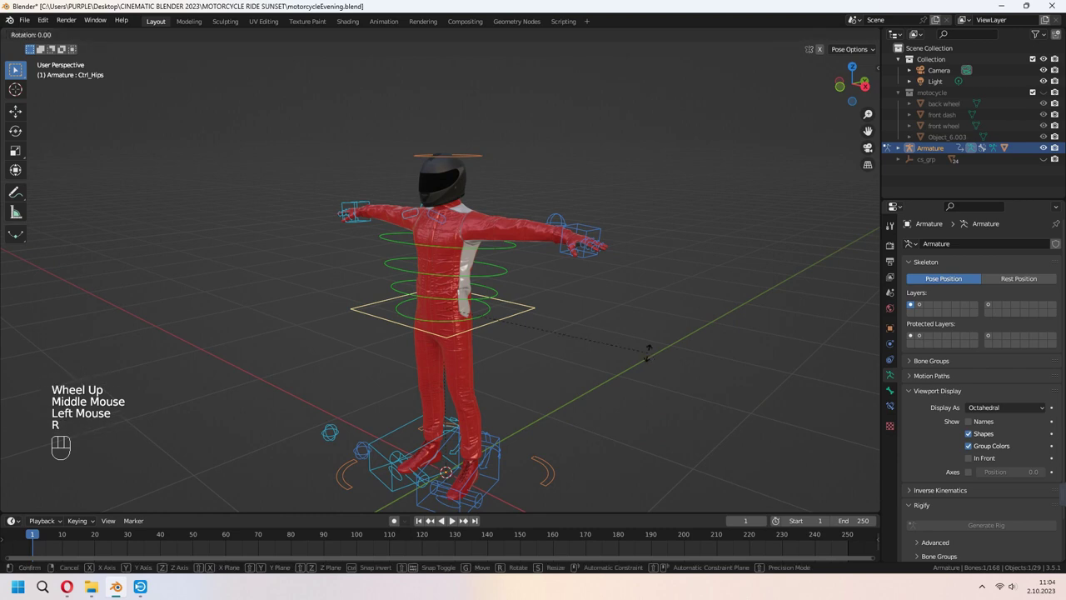
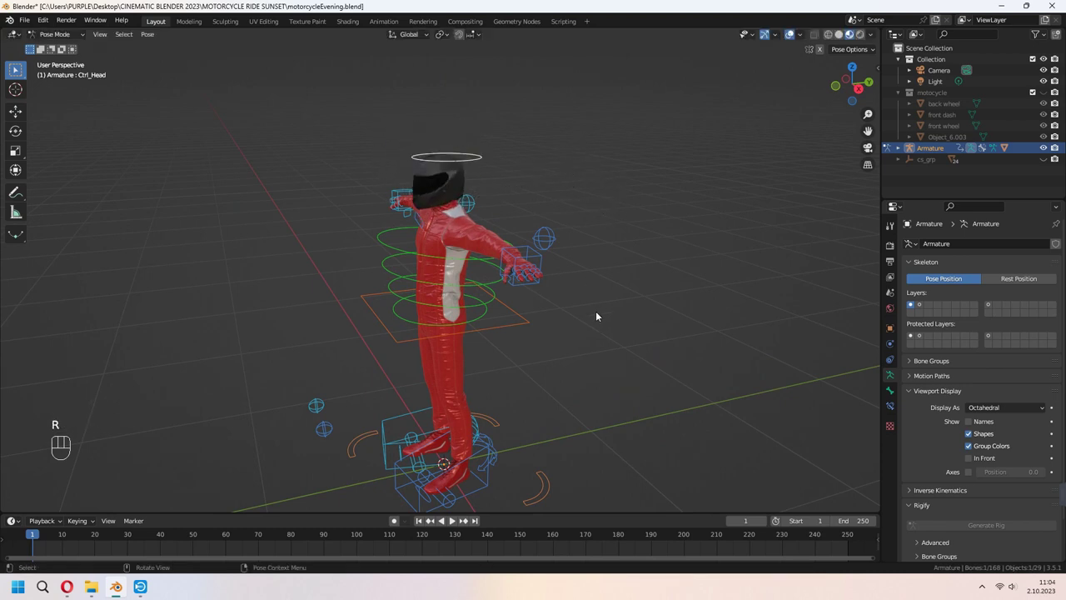
Step: Adjust the rider's left foot control toward the footrest
{"action": "left_click_drag", "start_coordinate": [633, 334], "coordinate": [599, 182]}
{"action": "left_click_drag", "start_coordinate": [515, 282], "coordinate": [470, 280]}
{"action": "left_click", "coordinate": [429, 341]}
{"action": "scroll", "scroll_direction": "up", "scroll_amount": 3}
{"action": "middle_click", "coordinate": [583, 353]}
{"action": "key", "text": "g"}
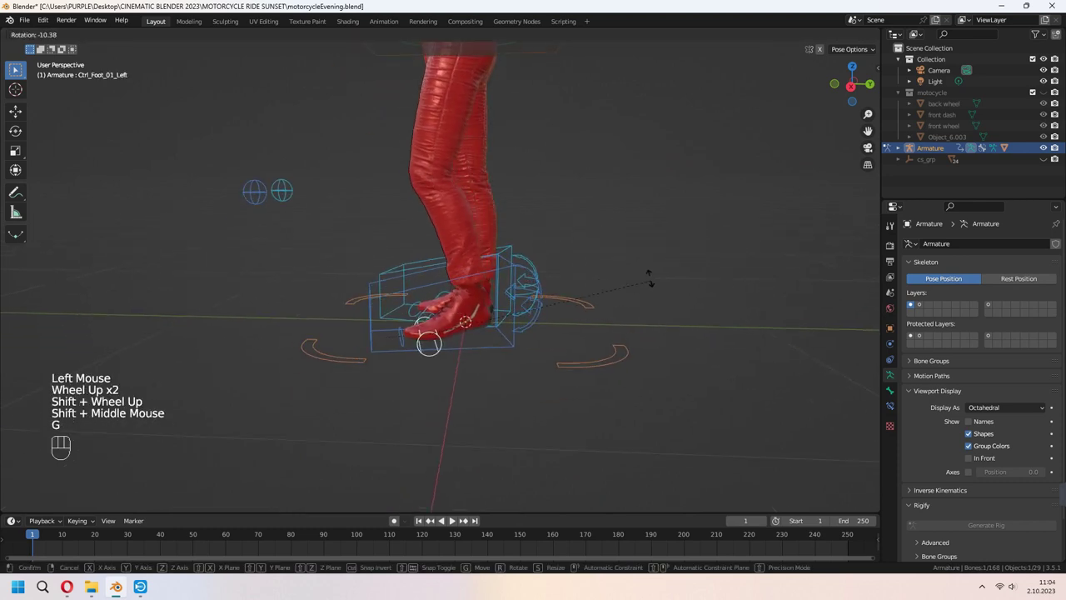
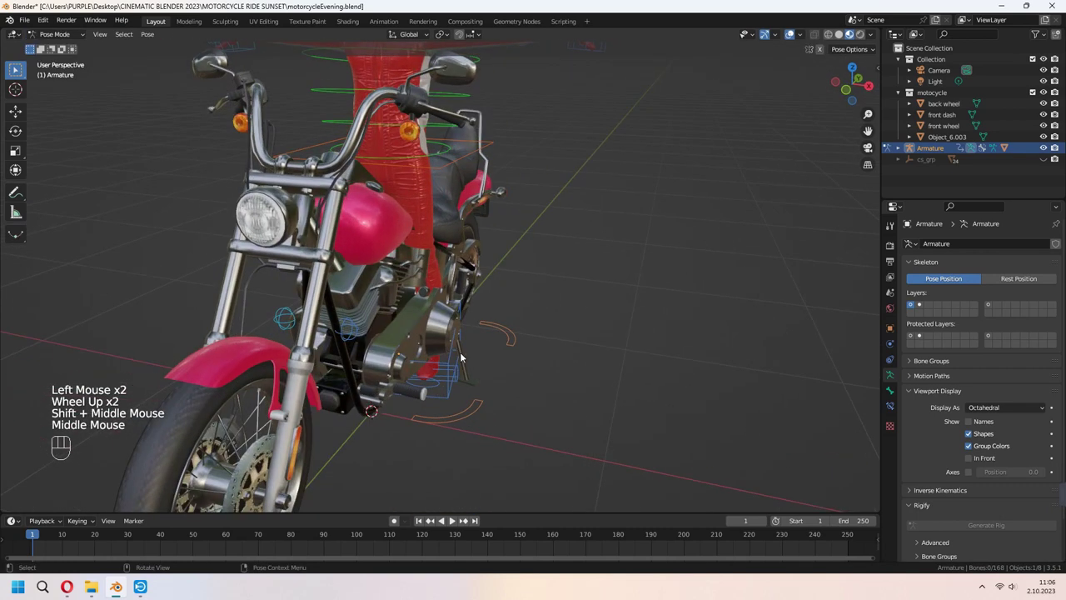
Step: Move the left foot IK control out along X to the footrest and select the hips
{"action": "left_click", "coordinate": [453, 520]}
{"action": "middle_click", "coordinate": [453, 520]}
{"action": "key", "text": "g"}
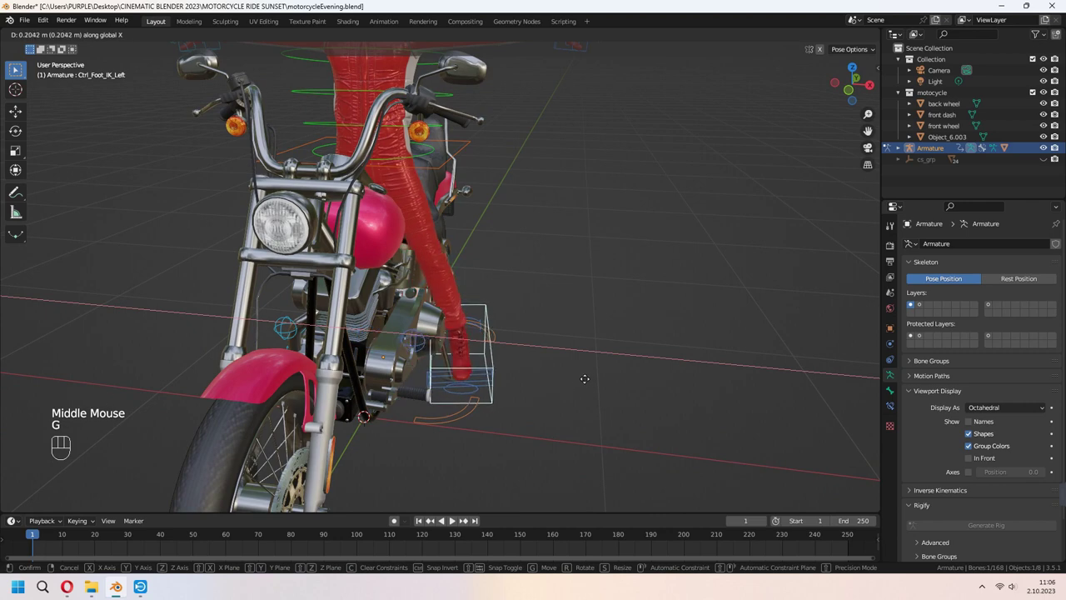
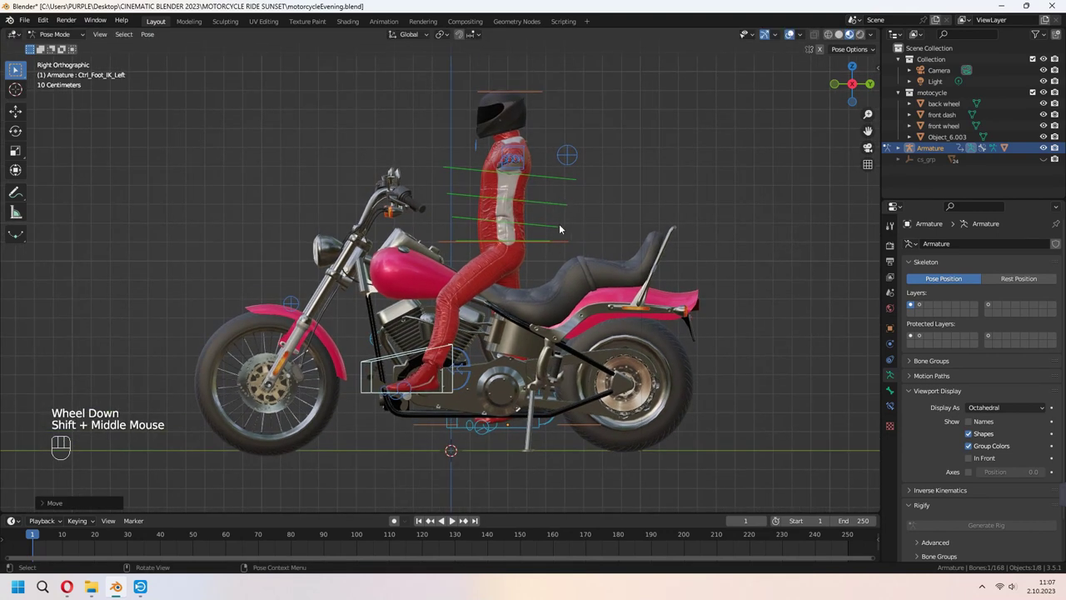
{"action": "left_click", "coordinate": [570, 244]}
Step: Lower the hips onto the seat and place the hands on the handlebars from a top view
{"action": "key", "text": "g"}
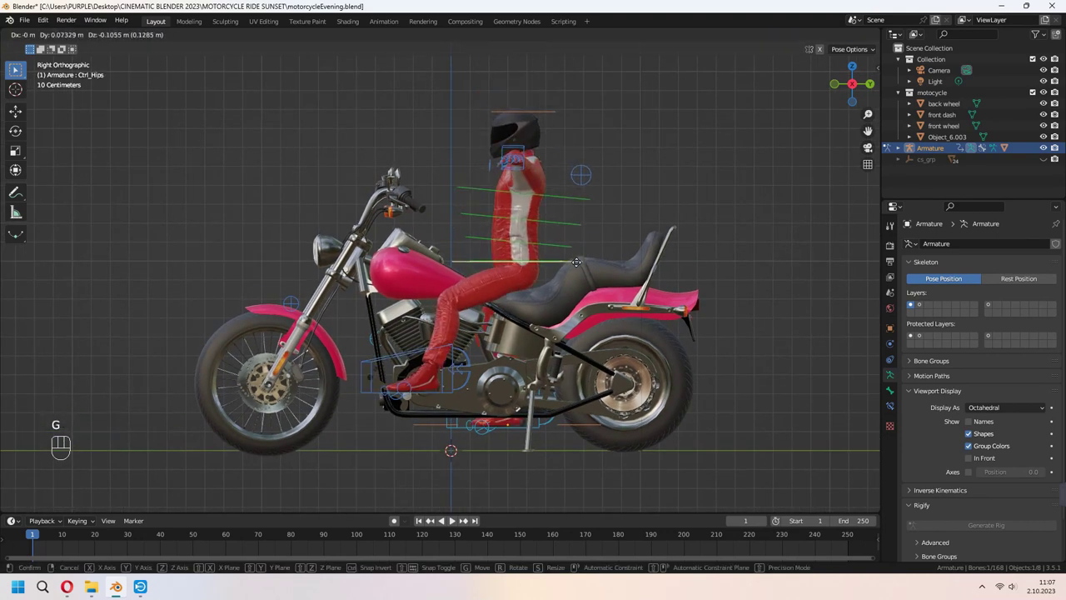
{"action": "key", "text": "r"}
{"action": "left_click", "coordinate": [294, 177]}
{"action": "left_click_drag", "start_coordinate": [334, 257], "coordinate": [216, 275]}
{"action": "scroll", "scroll_direction": "down", "scroll_amount": 3}
{"action": "key", "text": "KP_7"}
{"action": "key", "text": "g"}
{"action": "key", "text": "r"}
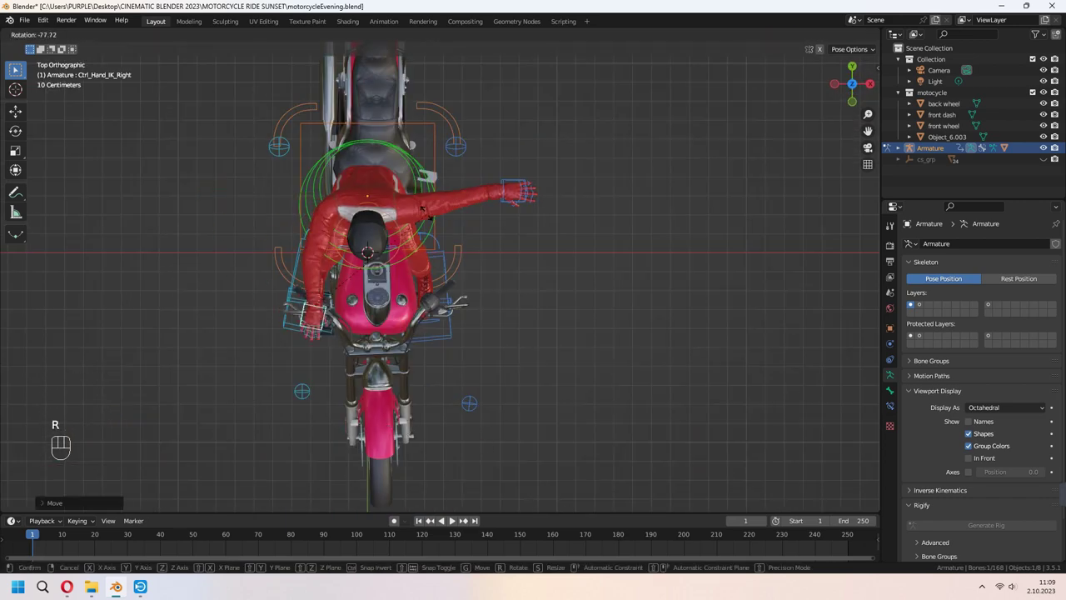
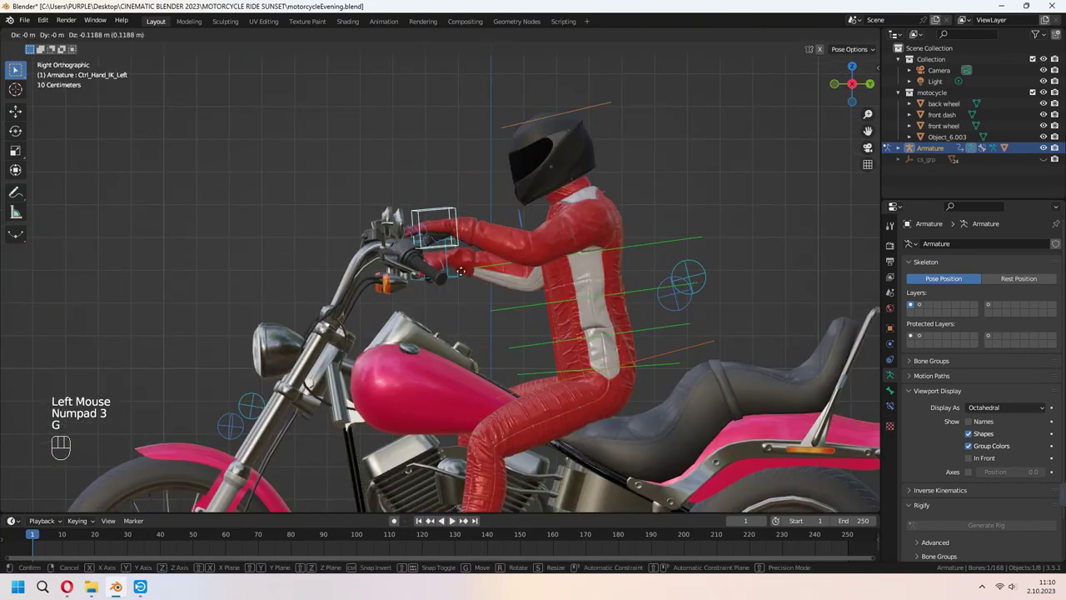
{"action": "left_click", "coordinate": [692, 288]}
Step: Move the right elbow pole and curl the left fingers around the handlebar grip
{"action": "left_click", "coordinate": [710, 270]}
{"action": "key", "text": "g"}
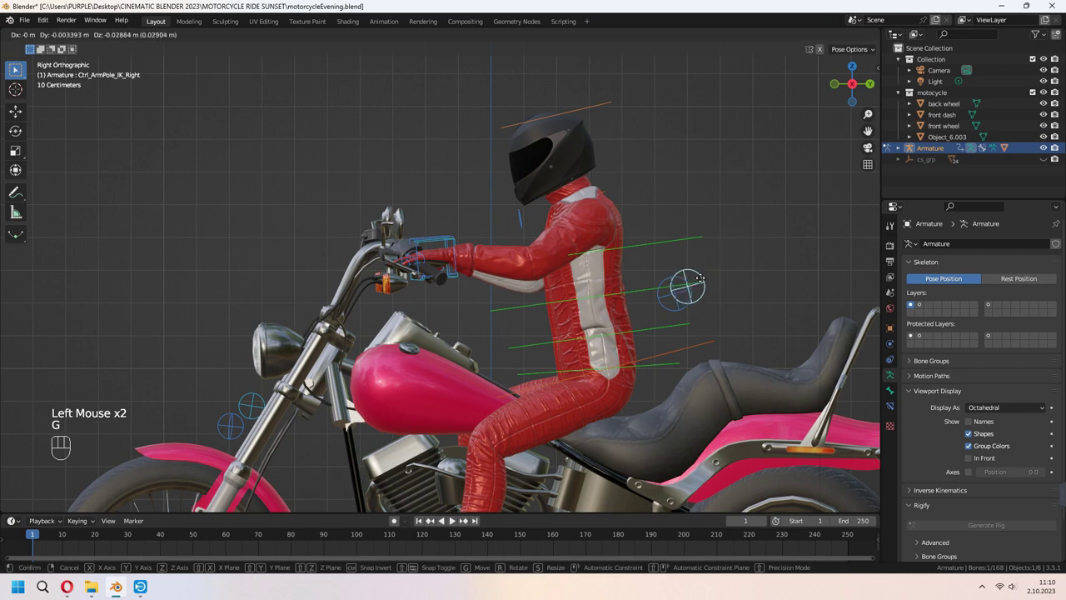
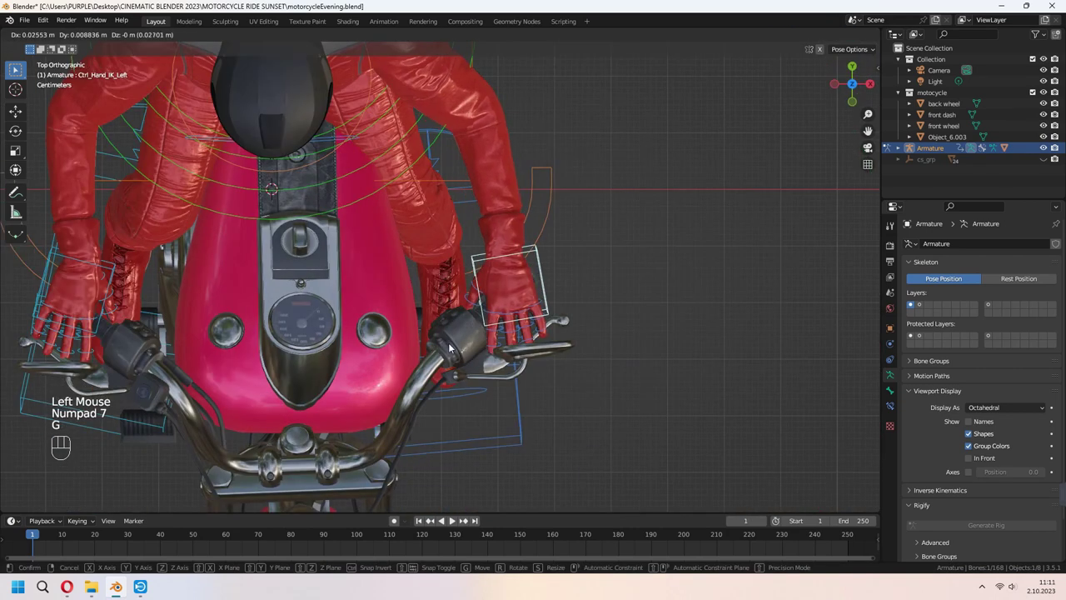
{"action": "key", "text": "r"}
{"action": "left_click", "coordinate": [396, 277]}
{"action": "left_click_drag", "start_coordinate": [429, 299], "coordinate": [410, 301]}
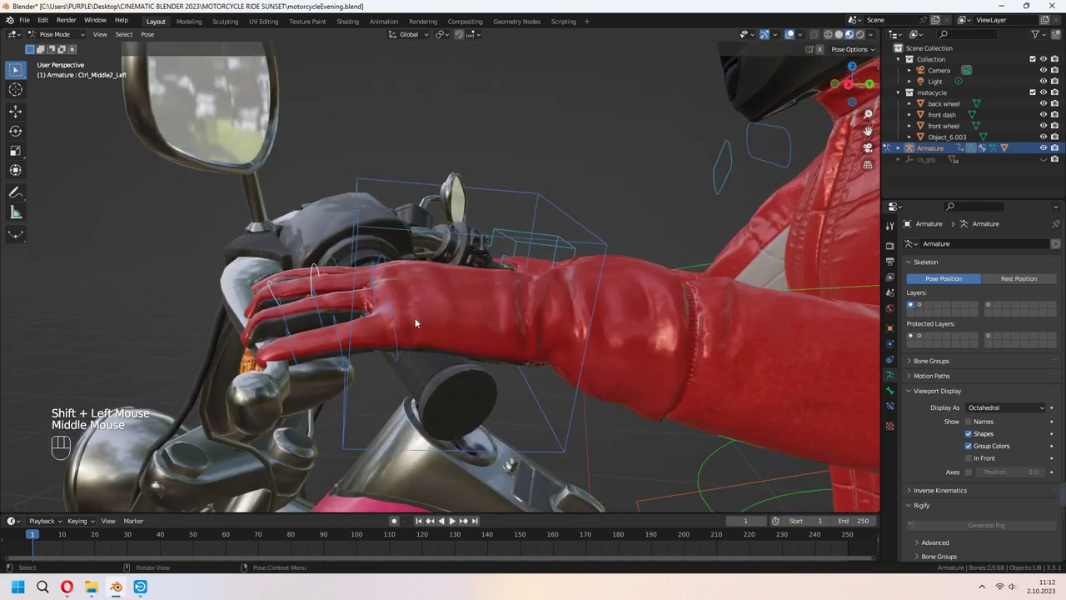
{"action": "key", "text": "KP_3"}
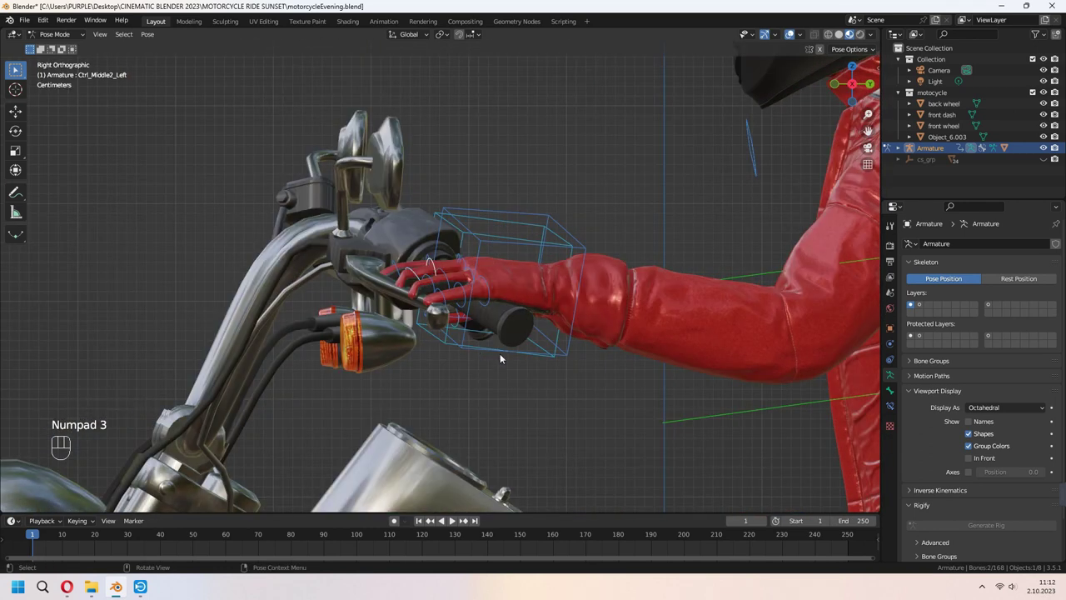
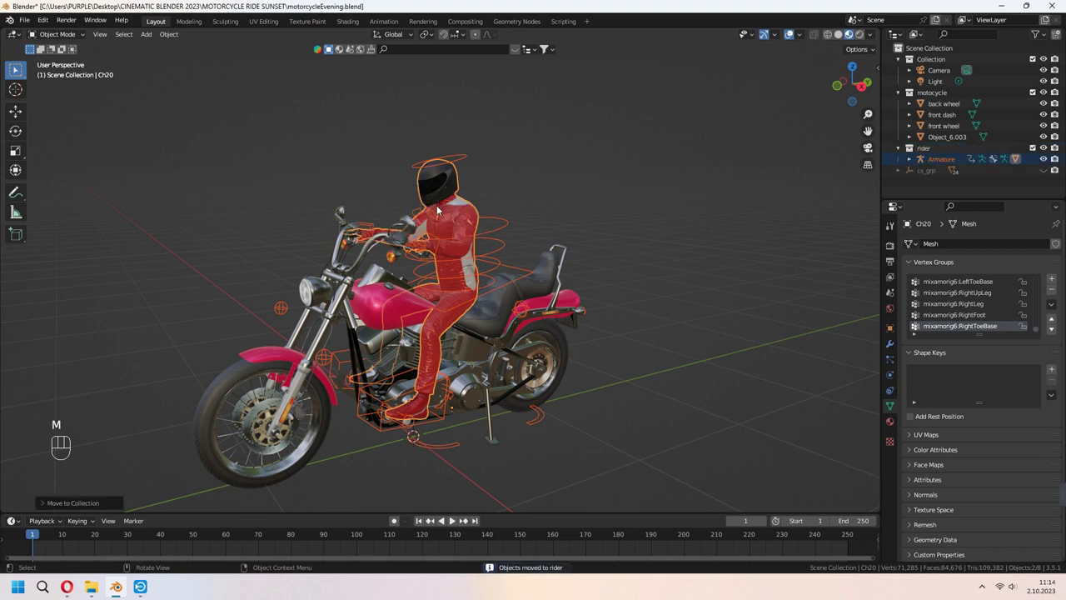
Step: Add a ground plane beneath the motorcycle and unhide the bike parts
{"action": "left_click", "coordinate": [723, 127]}
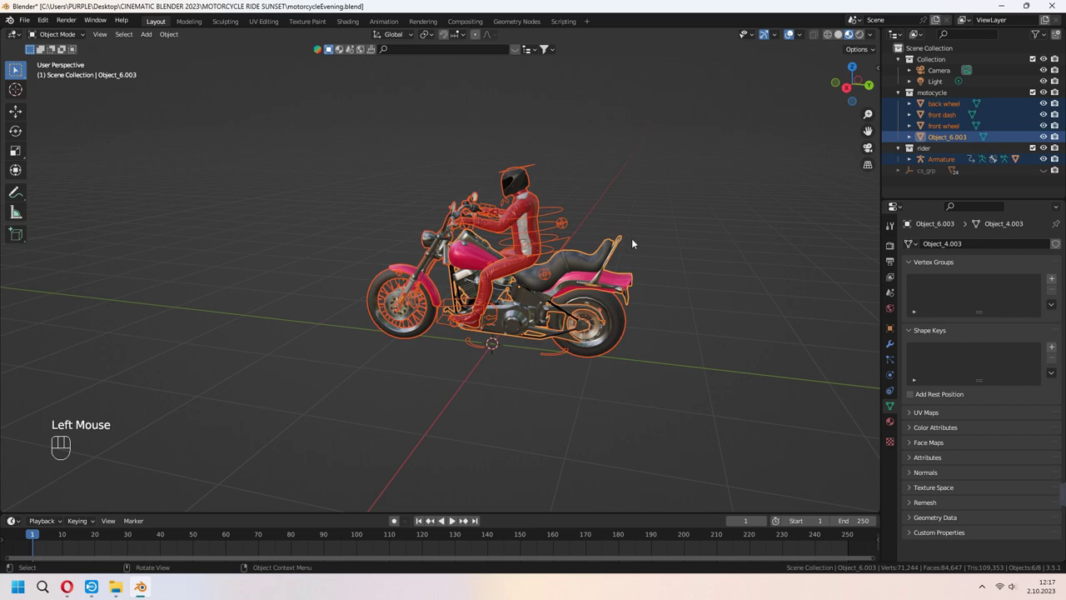
{"action": "key", "text": "h"}
{"action": "left_click_drag", "start_coordinate": [633, 260], "coordinate": [618, 263]}
{"action": "middle_click", "coordinate": [634, 281]}
{"action": "left_click_drag", "start_coordinate": [641, 275], "coordinate": [555, 310]}
{"action": "key", "text": "shift+a"}
{"action": "scroll", "scroll_direction": "down", "scroll_amount": 3}
{"action": "middle_click", "coordinate": [585, 344]}
{"action": "middle_click", "coordinate": [617, 353]}
{"action": "key", "text": "alt+h"}
Step: Stretch the ground plane along its width and shift it sideways along X
{"action": "left_click", "coordinate": [646, 330]}
{"action": "left_click", "coordinate": [601, 354]}
{"action": "middle_click", "coordinate": [554, 348]}
{"action": "key", "text": "s"}
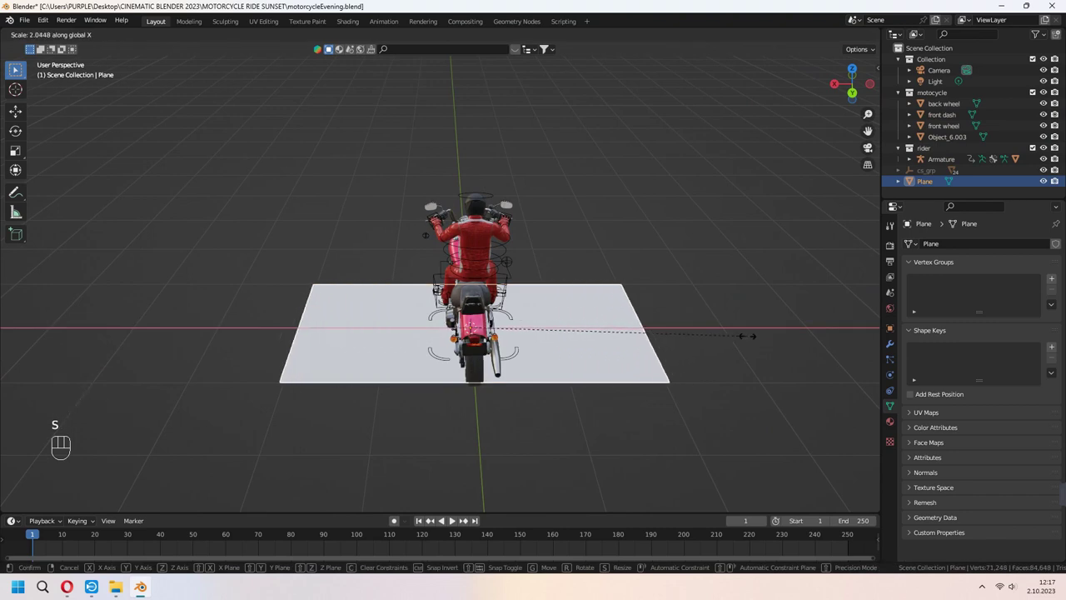
{"action": "key", "text": "g"}
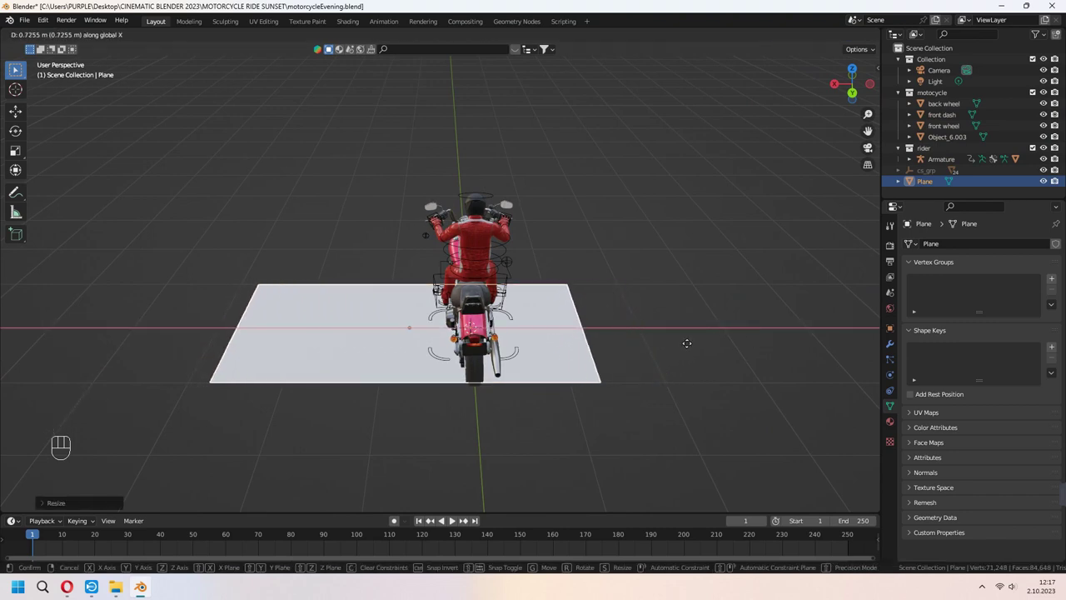
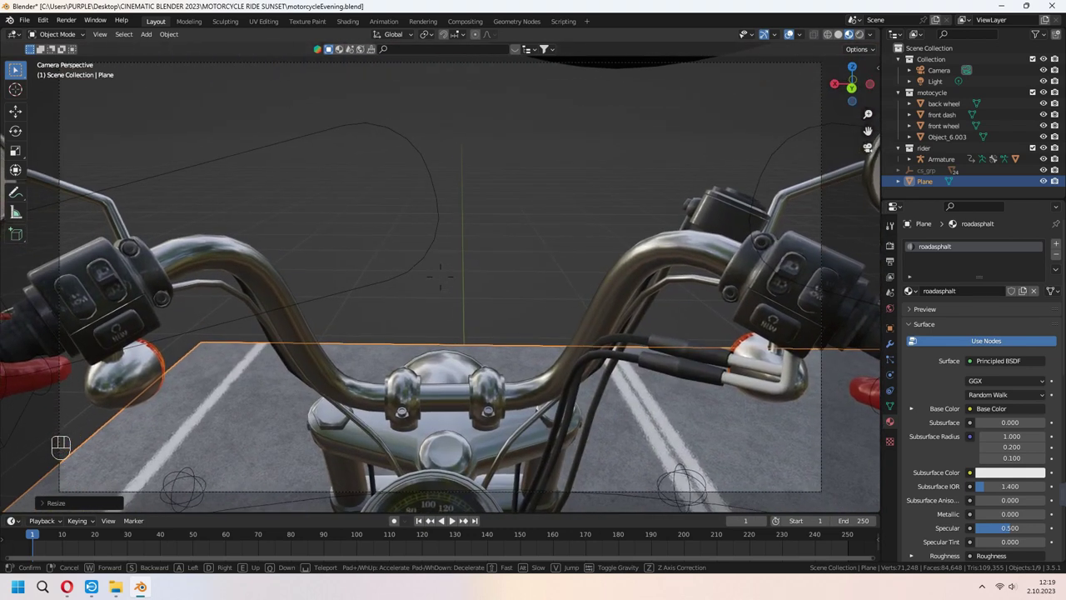
Step: Frame the helmet-eye view over the handlebars and select the rider's armature to check
{"action": "left_click_drag", "start_coordinate": [447, 242], "coordinate": [563, 256]}
{"action": "scroll", "scroll_direction": "down", "scroll_amount": 3}
{"action": "left_click_drag", "start_coordinate": [631, 236], "coordinate": [572, 189]}
{"action": "left_click", "coordinate": [577, 116]}
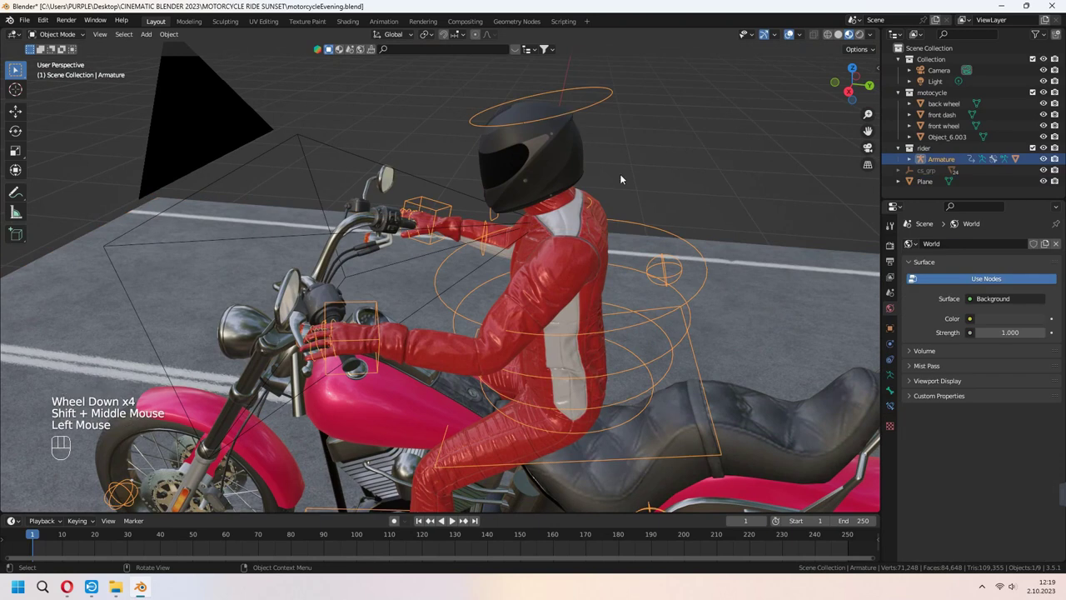
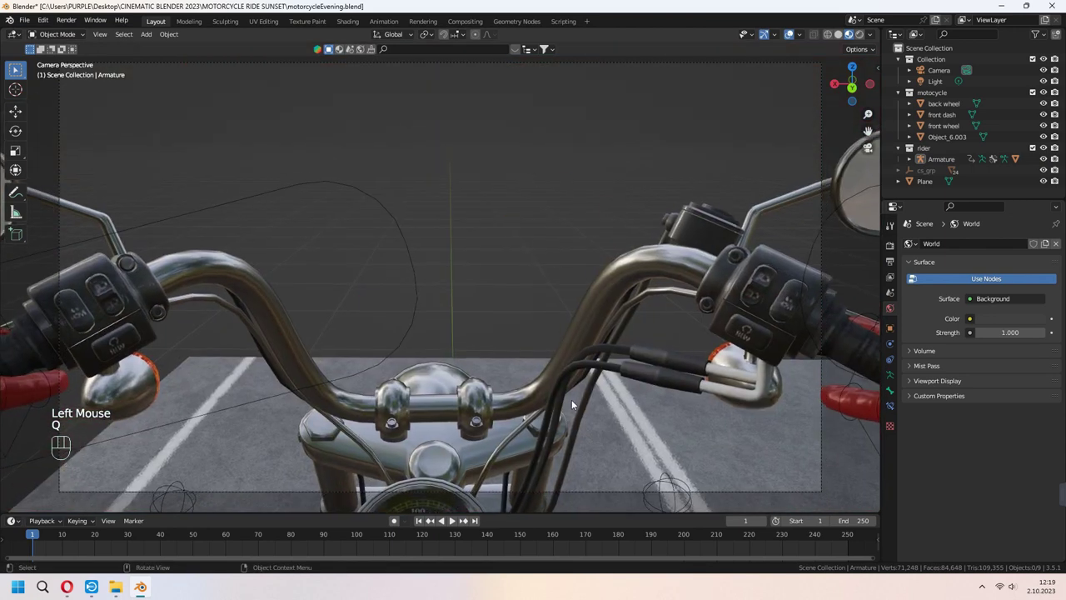
{"action": "middle_click", "coordinate": [679, 387]}
Step: Stretch the road plane lengthwise into a long straight highway
{"action": "scroll", "scroll_direction": "down", "scroll_amount": 3}
{"action": "key", "text": "s"}
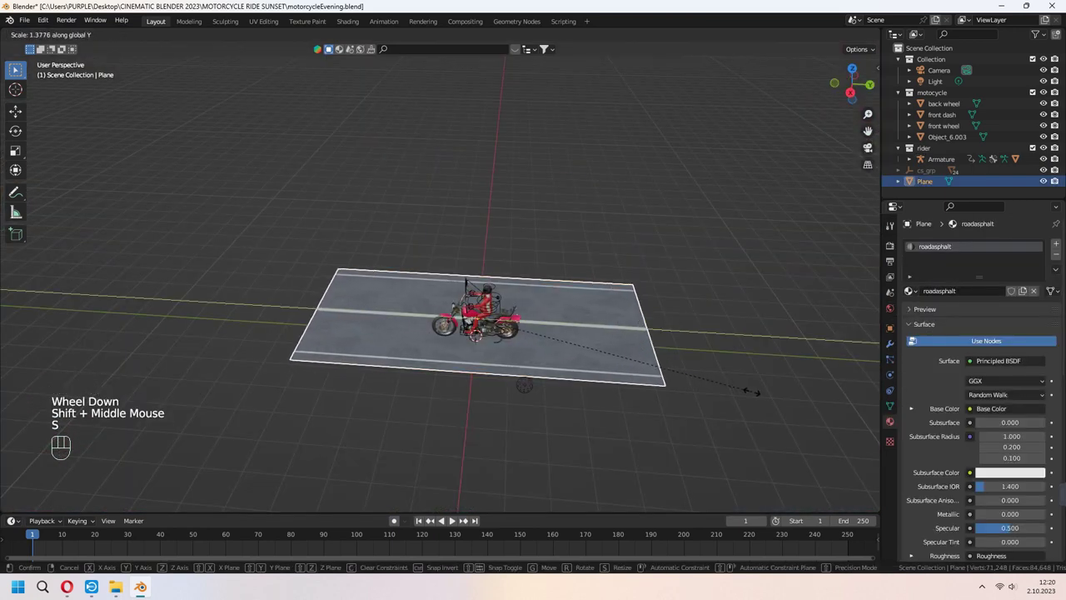
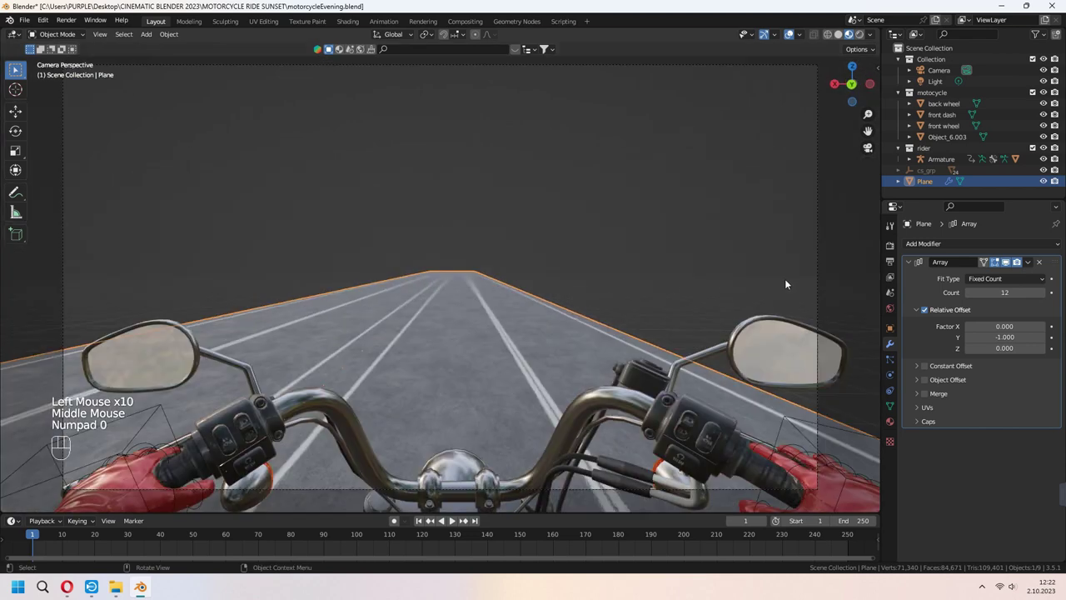
{"action": "key", "text": "n"}
{"action": "left_click", "coordinate": [186, 439]}
Step: Hide every object and add a fresh plane at the origin for the guardrail beam
{"action": "key", "text": "h"}
{"action": "middle_click", "coordinate": [441, 263]}
{"action": "scroll", "scroll_direction": "up", "scroll_amount": 3}
{"action": "key", "text": "shift+a"}
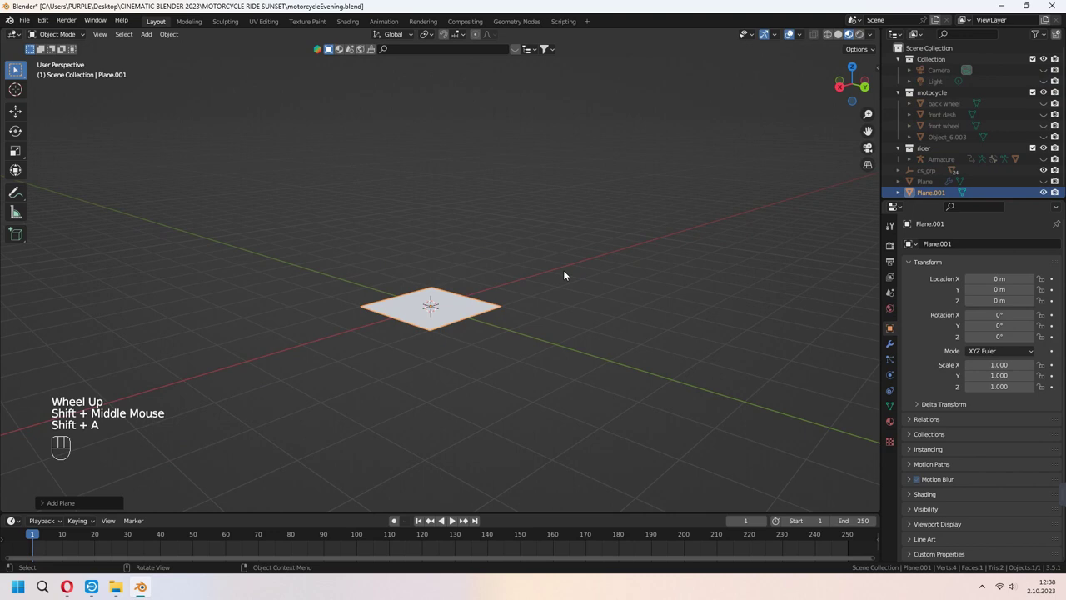
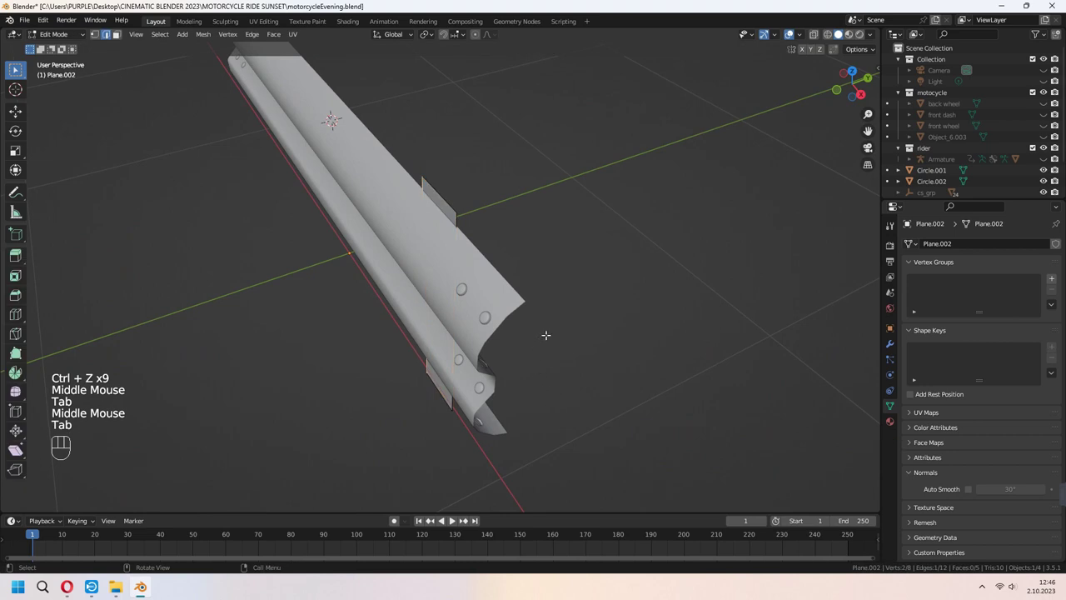
Step: Extrude the post face outward to give the guardrail support thickness
{"action": "key", "text": "a"}
{"action": "key", "text": "e"}
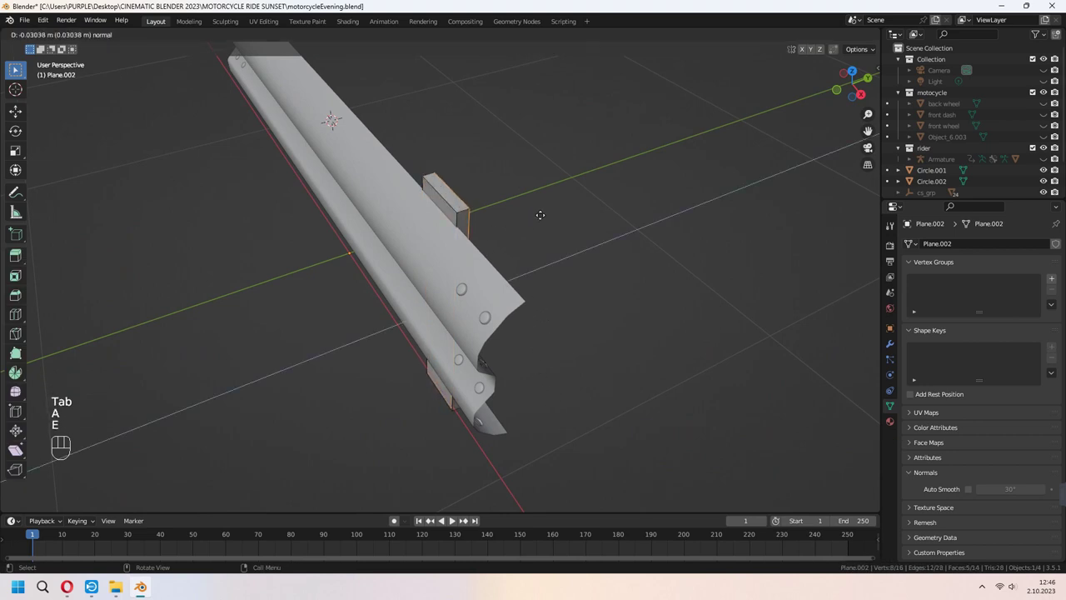
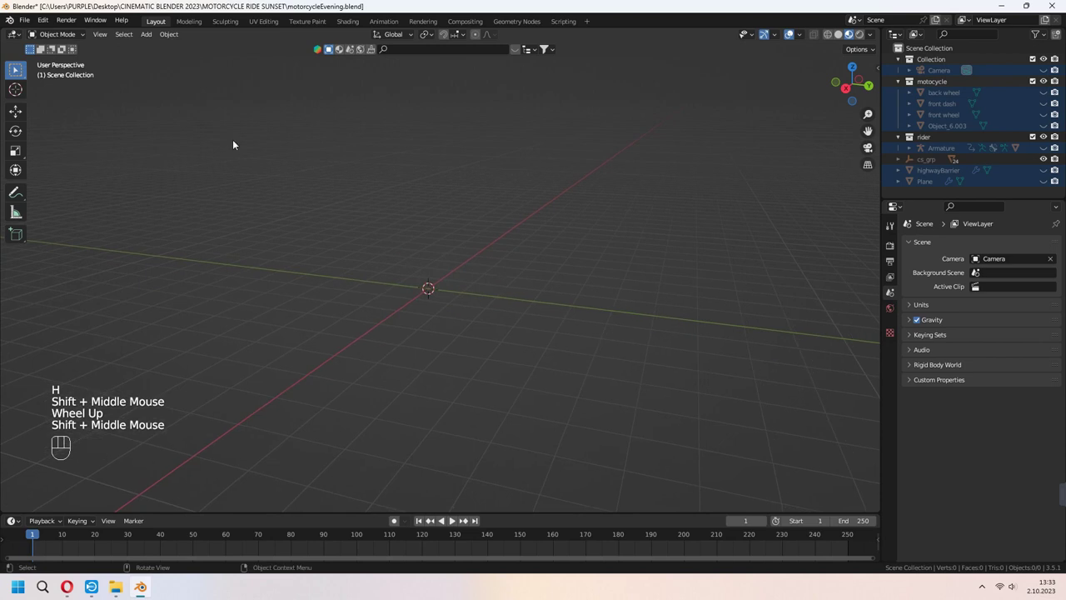
Step: Enable the Add Mesh: A.N.T. Landscape add-on from Edit > Preferences > Add-ons
{"action": "left_click_drag", "start_coordinate": [49, 22], "coordinate": [81, 179]}
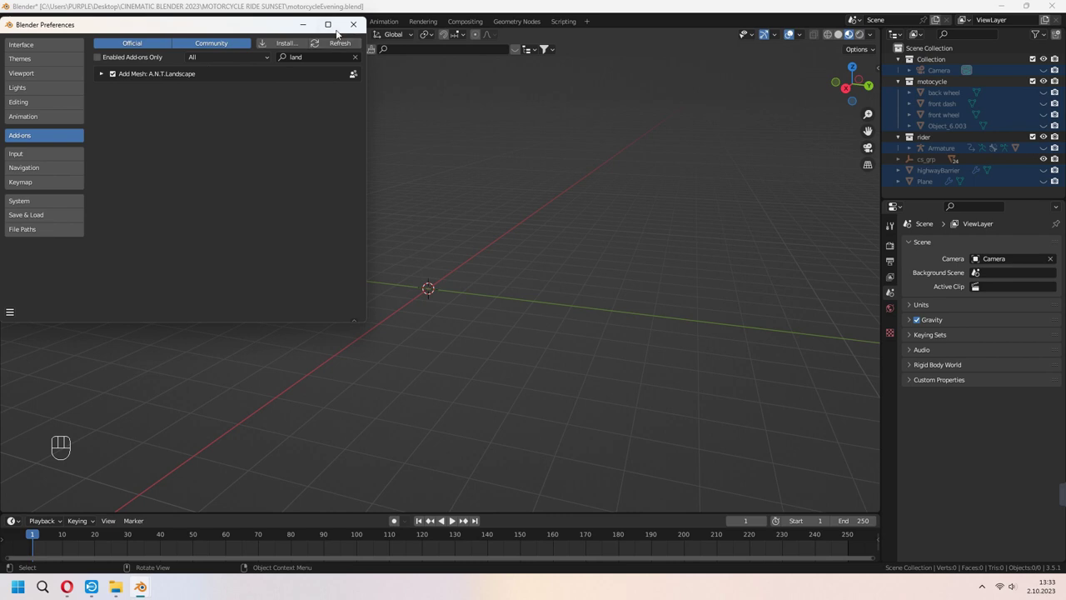
Step: Add a Landscape mesh via Shift+A and cycle its Noise Type through several options
{"action": "key", "text": "shift+a"}
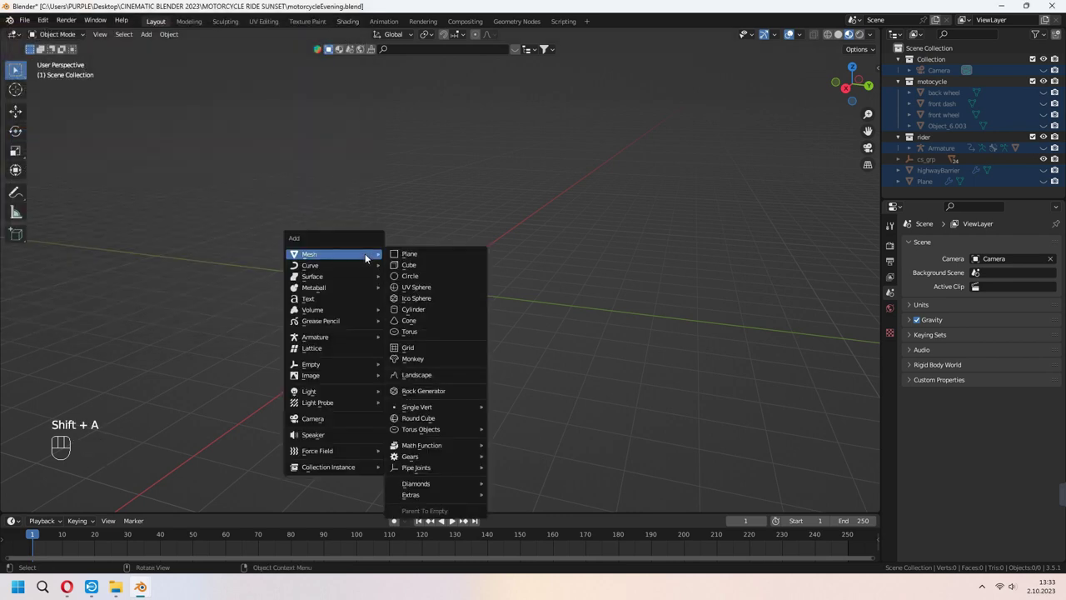
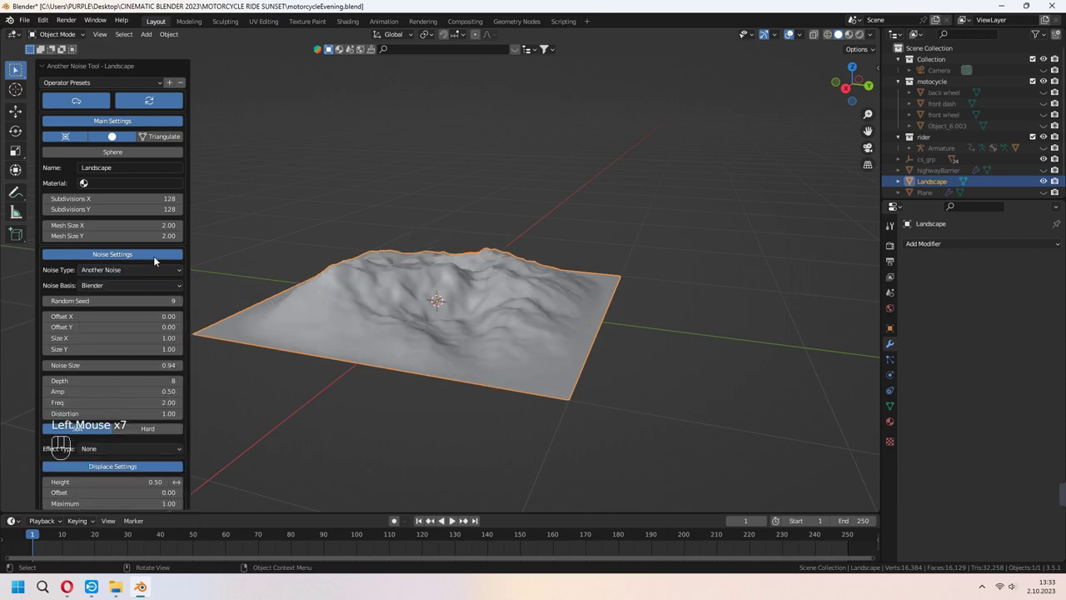
{"action": "left_click", "coordinate": [185, 302]}
{"action": "left_click", "coordinate": [185, 301]}
{"action": "left_click", "coordinate": [185, 302]}
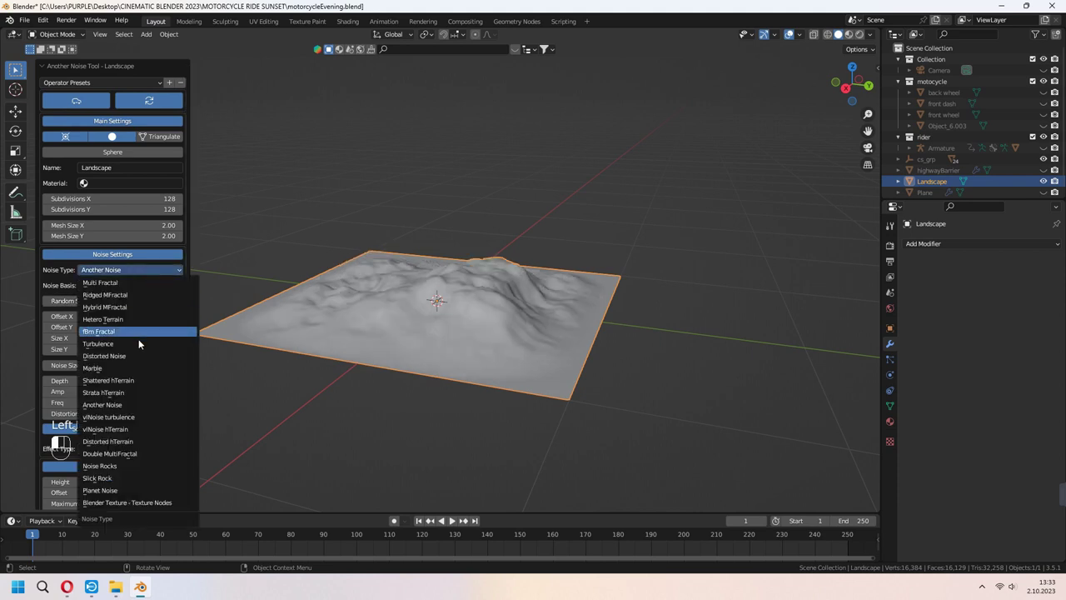
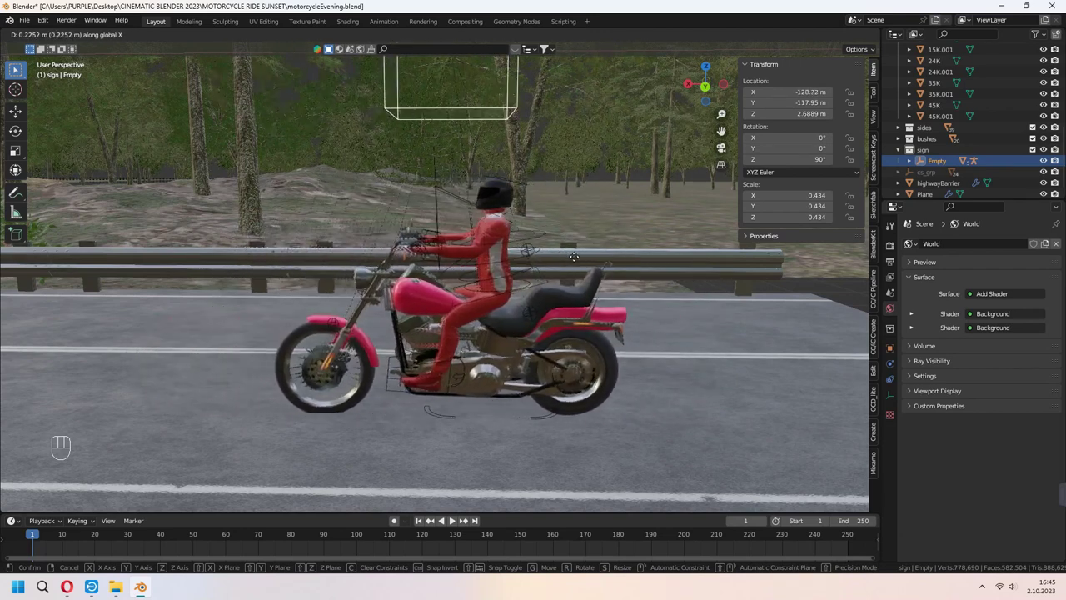
Step: Nudge the controlling empty along X, parent it with Ctrl+P and adjust its position
{"action": "scroll", "scroll_direction": "up", "scroll_amount": 3}
{"action": "left_click_drag", "start_coordinate": [576, 358], "coordinate": [508, 392]}
{"action": "left_click", "coordinate": [389, 302]}
{"action": "left_click", "coordinate": [383, 315]}
{"action": "left_click", "coordinate": [405, 279]}
{"action": "left_click", "coordinate": [394, 205]}
{"action": "key", "text": "ctrl+p"}
{"action": "scroll", "scroll_direction": "down", "scroll_amount": 3}
{"action": "left_click", "coordinate": [403, 225]}
{"action": "scroll", "scroll_direction": "down", "scroll_amount": 3}
{"action": "left_click_drag", "start_coordinate": [503, 338], "coordinate": [618, 356]}
{"action": "key", "text": "g"}
Step: From the rider's camera view, enable Ambient Occlusion, Bloom and Screen Space Reflections in Eevee
{"action": "key", "text": "KP_0"}
{"action": "left_click", "coordinate": [895, 232]}
{"action": "left_click", "coordinate": [896, 245]}
{"action": "left_click", "coordinate": [1000, 244]}
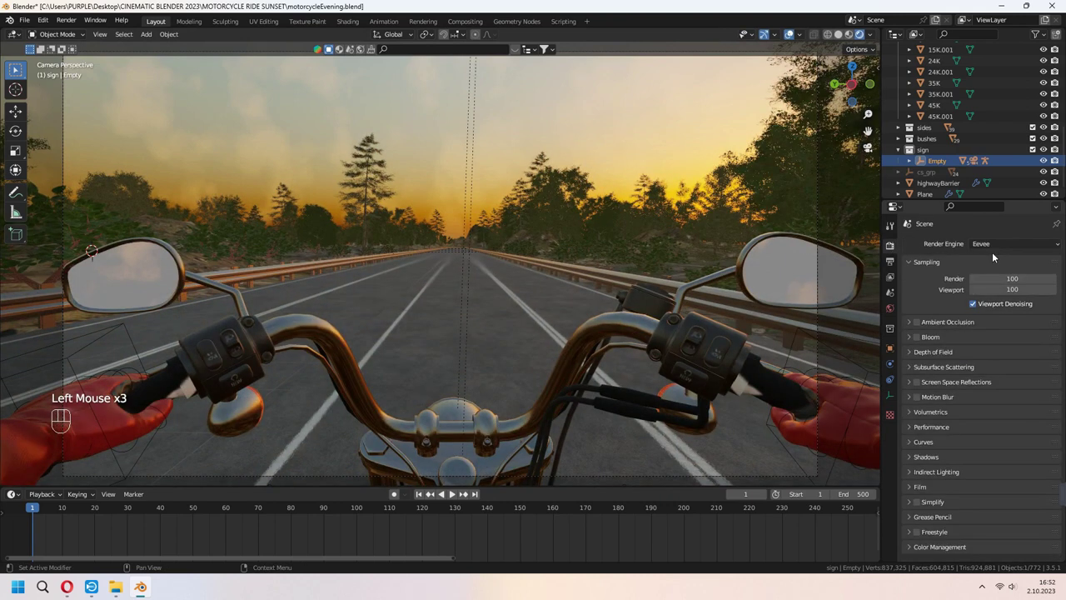
{"action": "left_click", "coordinate": [916, 327]}
{"action": "left_click", "coordinate": [926, 326]}
{"action": "left_click", "coordinate": [916, 324]}
Step: Turn on Refraction under Screen Space Reflections, then orbit out to view the rider from the side
{"action": "left_click", "coordinate": [917, 338]}
{"action": "left_click", "coordinate": [922, 383]}
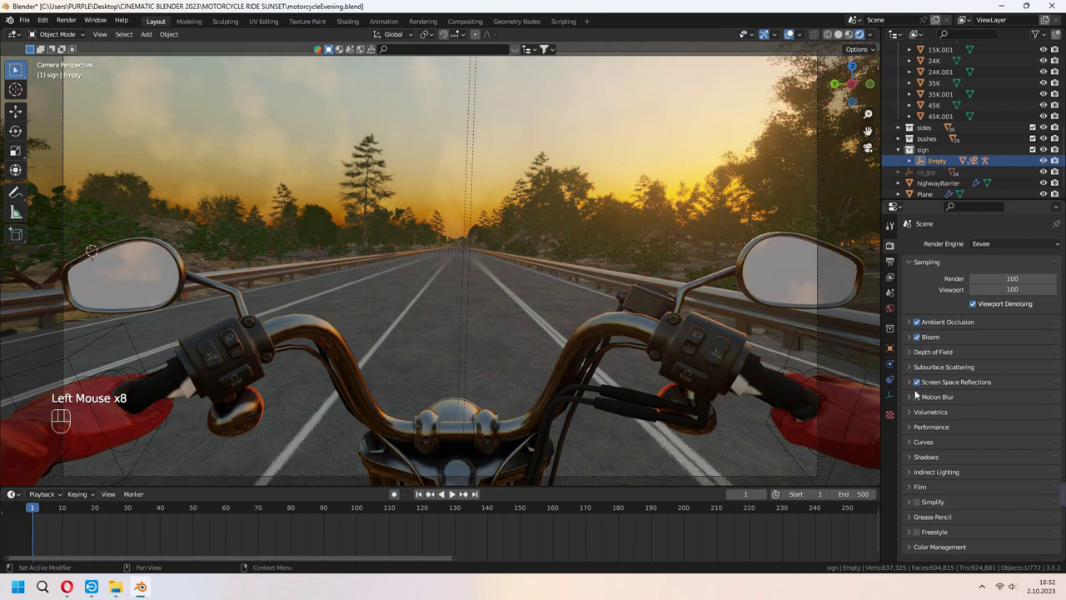
{"action": "left_click", "coordinate": [915, 383]}
{"action": "left_click", "coordinate": [977, 398]}
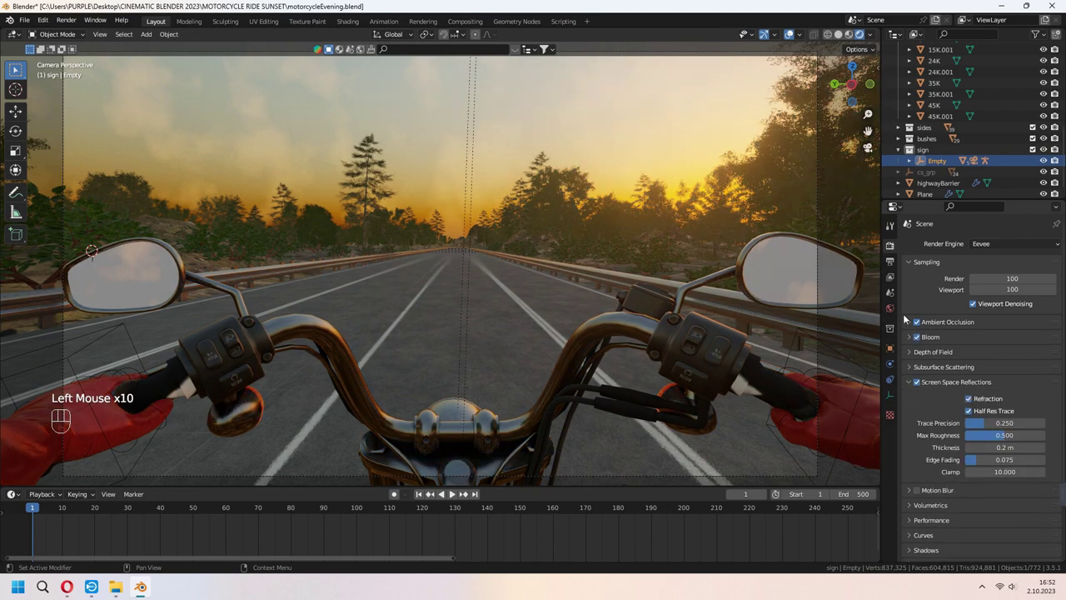
{"action": "left_click_drag", "start_coordinate": [1014, 248], "coordinate": [996, 286]}
{"action": "left_click_drag", "start_coordinate": [558, 307], "coordinate": [553, 300]}
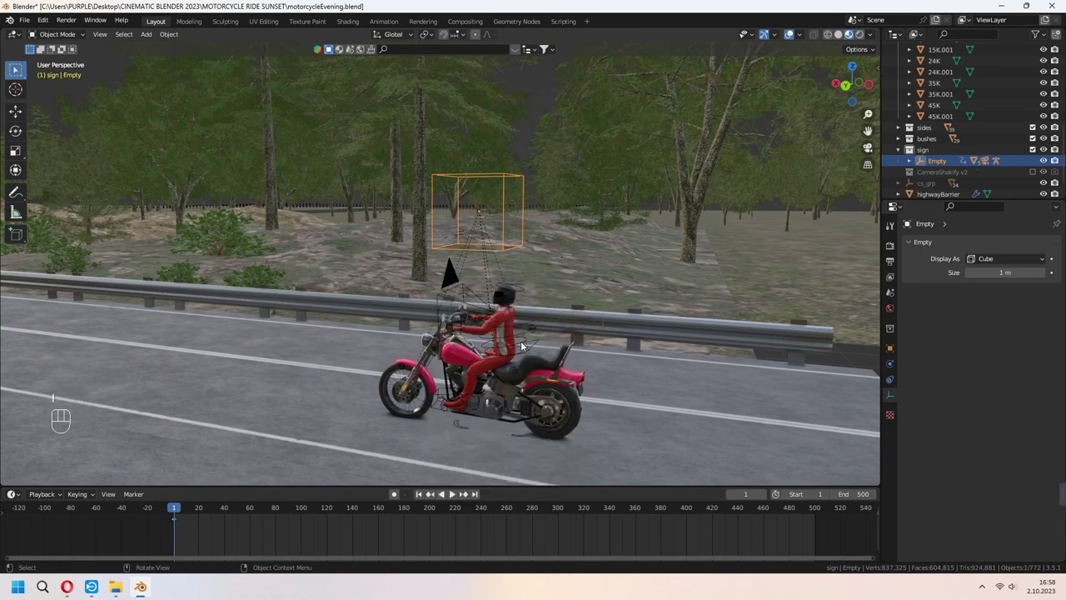
Step: Keyframe the Empty at frame 1 and reframe the view over the landscape for frame 500
{"action": "left_click", "coordinate": [479, 496]}
{"action": "scroll", "scroll_direction": "down", "scroll_amount": 3}
{"action": "left_click_drag", "start_coordinate": [567, 373], "coordinate": [433, 369]}
{"action": "left_click_drag", "start_coordinate": [500, 345], "coordinate": [631, 345]}
{"action": "middle_click", "coordinate": [604, 344]}
{"action": "middle_click", "coordinate": [653, 353]}
{"action": "middle_click", "coordinate": [666, 380]}
Step: Move the Empty about 9 m along Y, keyframe it at frame 500, and play back from the camera view
{"action": "key", "text": "g"}
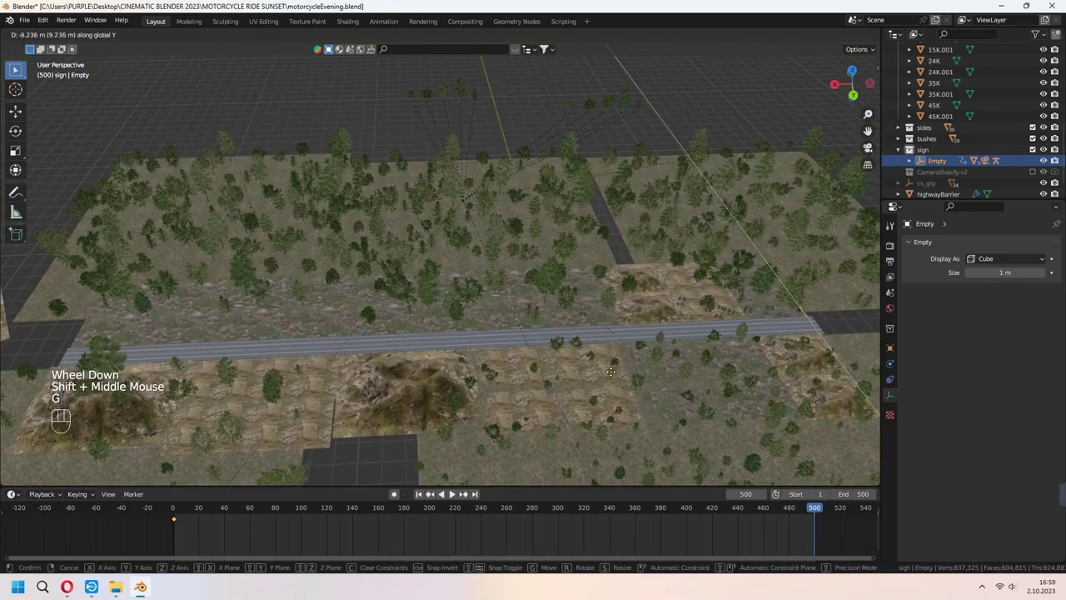
{"action": "key", "text": "g"}
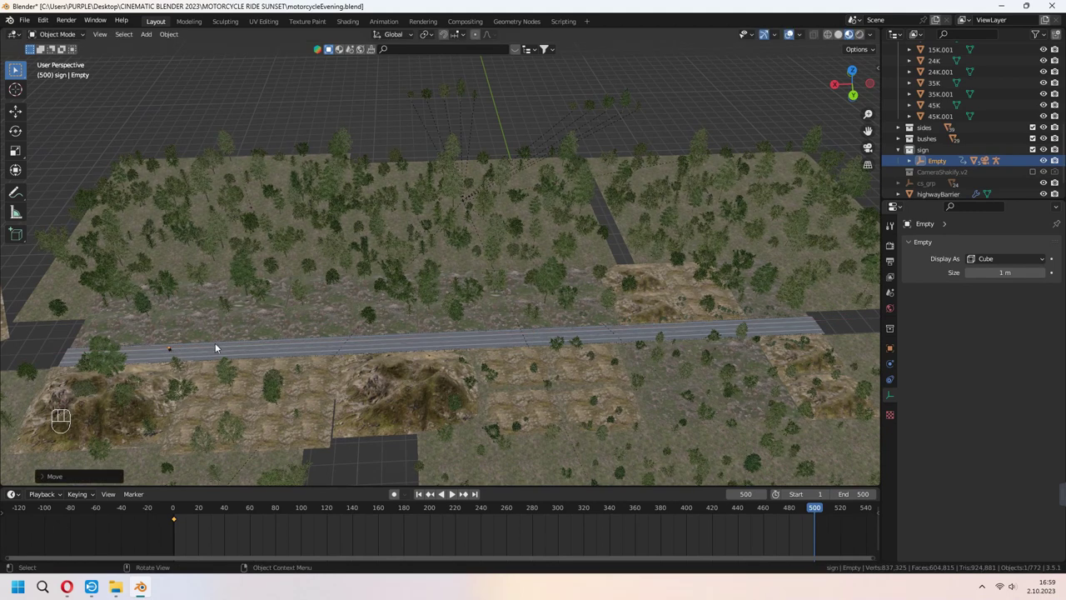
{"action": "key", "text": "i"}
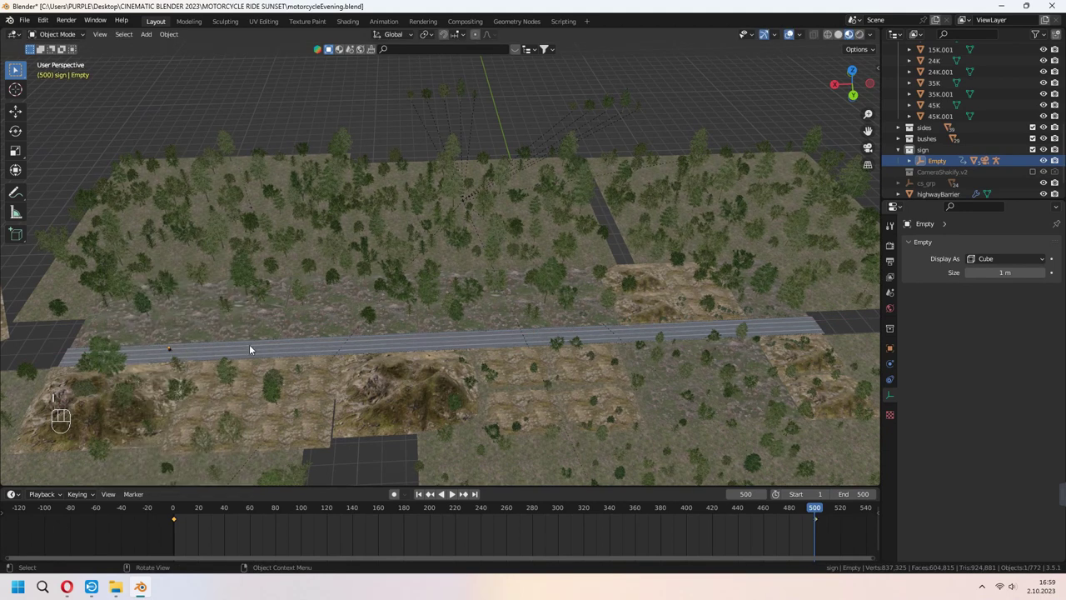
{"action": "left_click", "coordinate": [424, 495]}
{"action": "key", "text": "KP_0"}
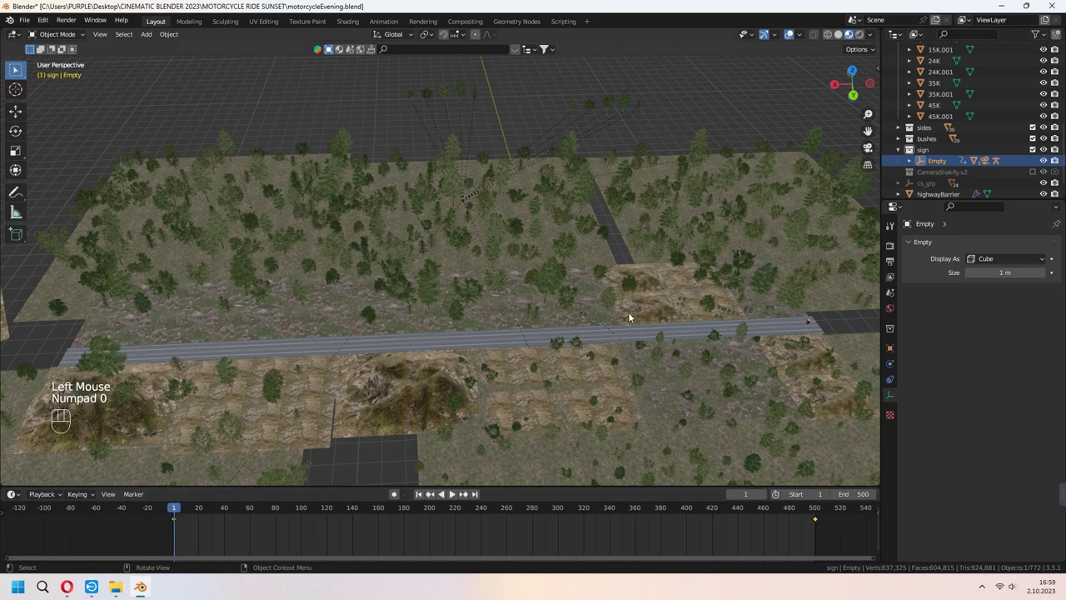
{"action": "key", "text": "KP_0"}
{"action": "key", "text": "space"}
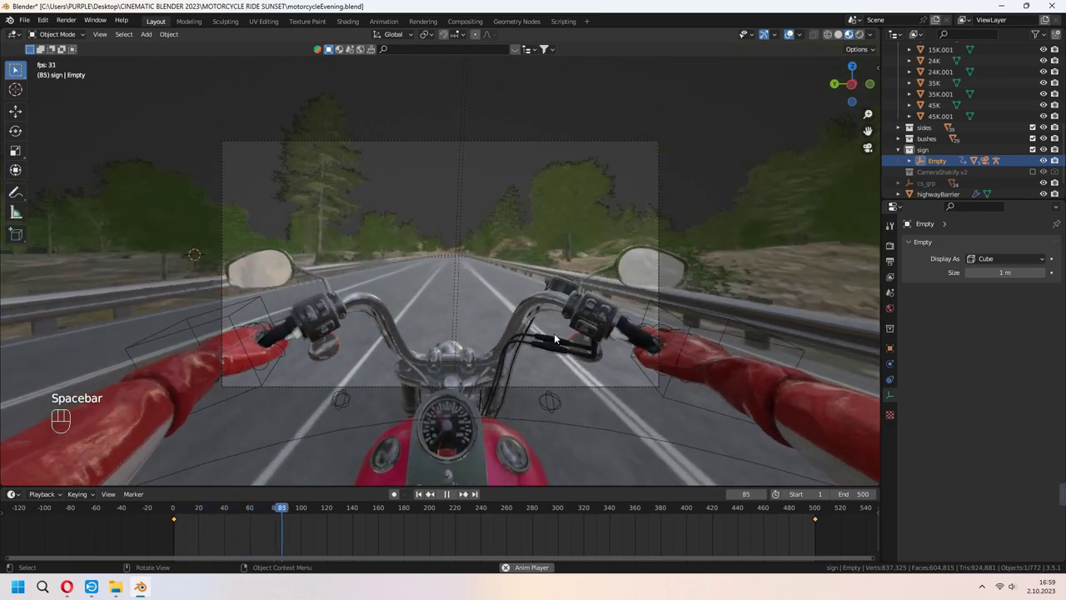
Step: Play the ride through the rider's camera with the viewport in Rendered shading
{"action": "scroll", "scroll_direction": "up", "scroll_amount": 3}
{"action": "key", "text": "space"}
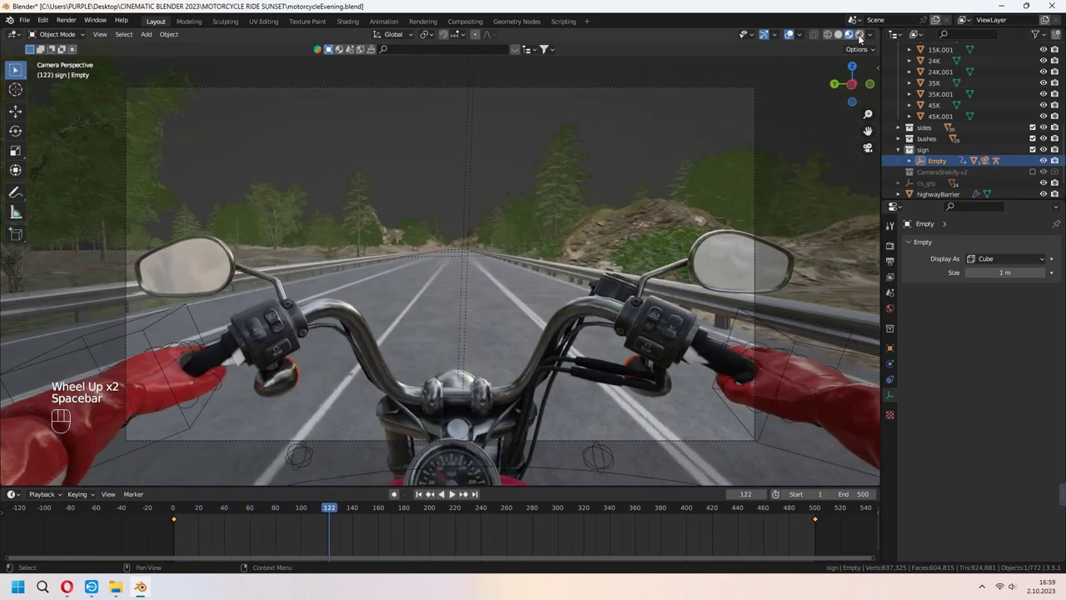
{"action": "left_click", "coordinate": [862, 37]}
{"action": "key", "text": "space"}
{"action": "key", "text": "space"}
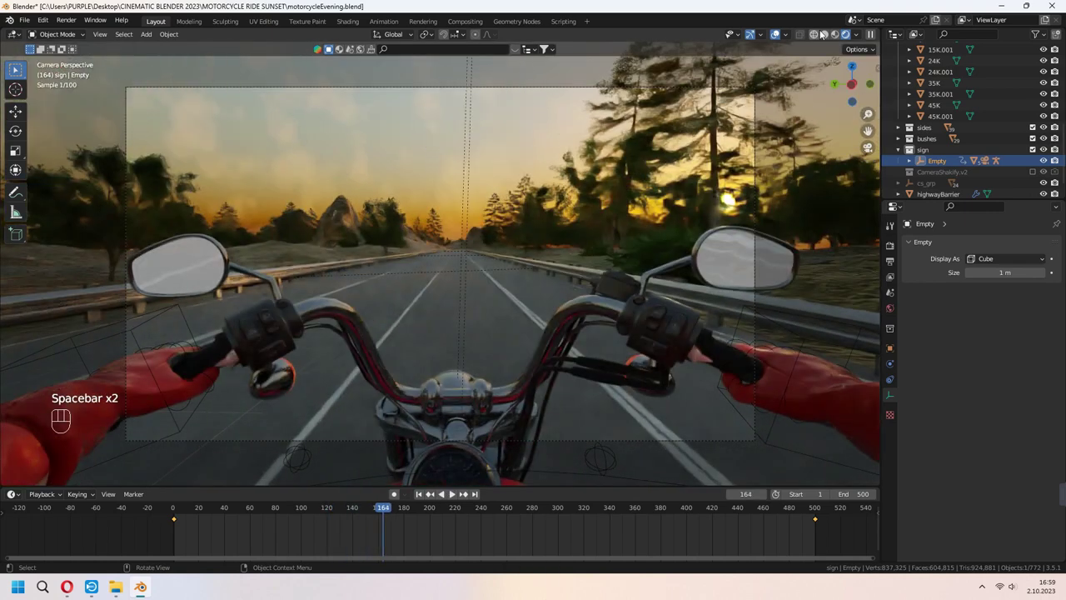
Step: Set the timeline End frame to 700 and return to Rendered shading playback
{"action": "left_click", "coordinate": [839, 36]}
{"action": "key", "text": "space"}
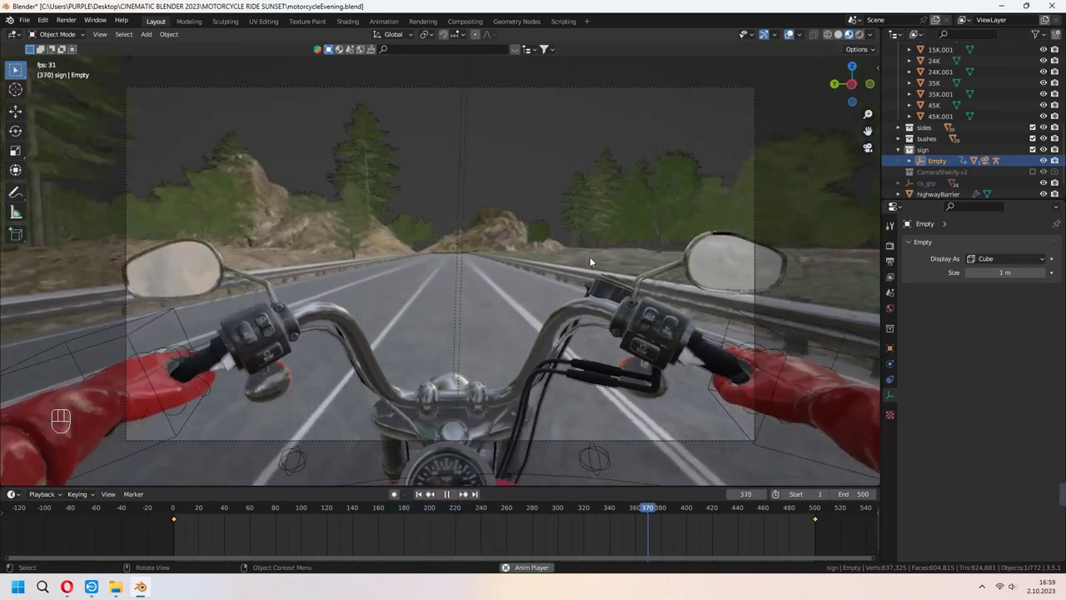
{"action": "left_click", "coordinate": [627, 181]}
{"action": "left_click", "coordinate": [864, 37]}
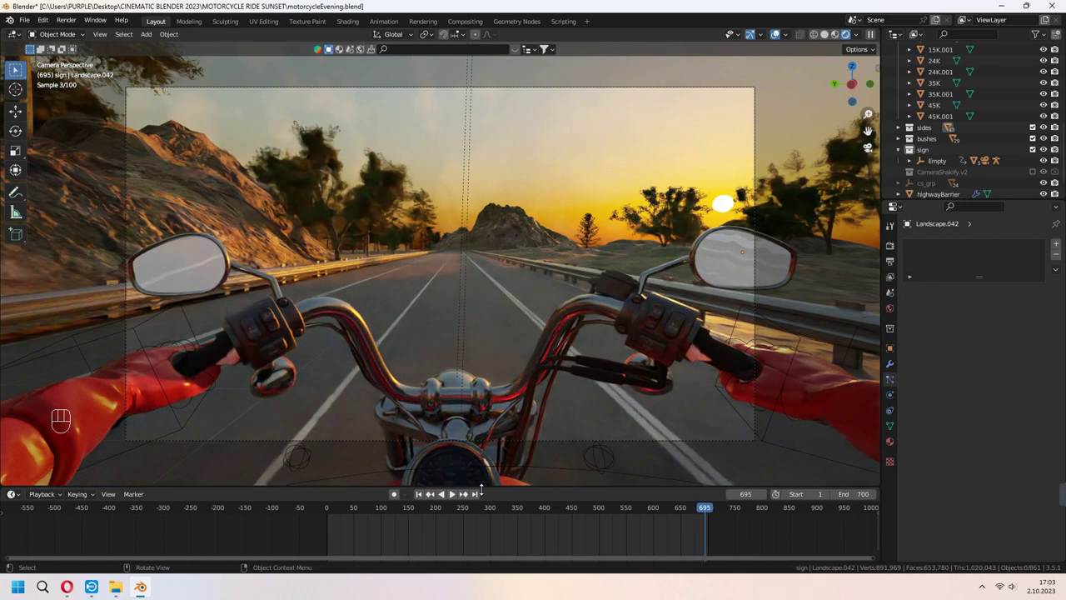
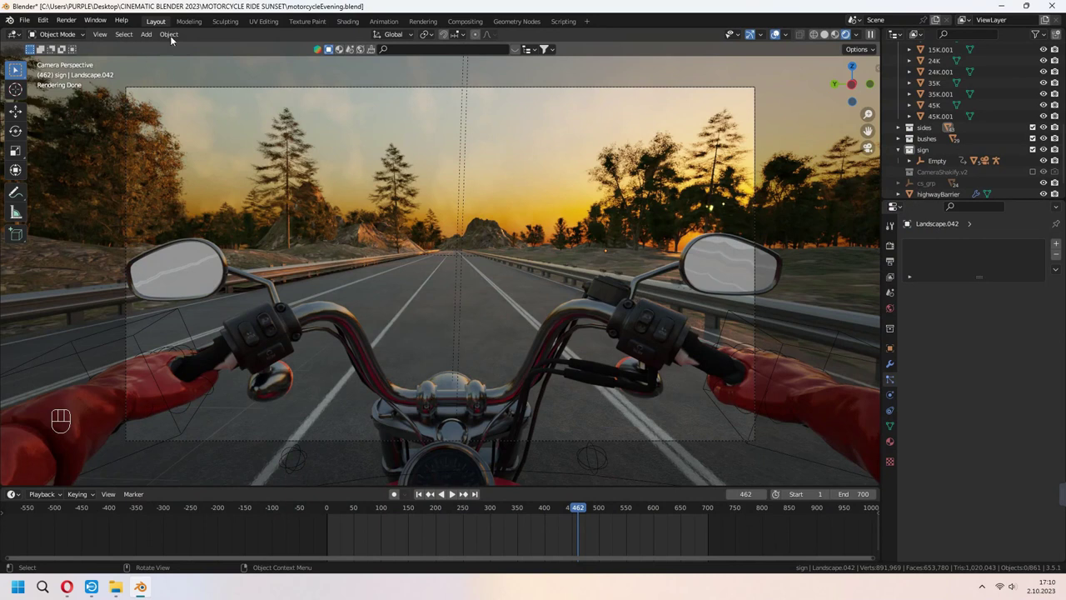
Step: Set the Output Properties File Format to FFmpeg Video and expand the Encoding panel
{"action": "left_click", "coordinate": [891, 265]}
{"action": "scroll", "scroll_direction": "down", "scroll_amount": 3}
{"action": "left_click_drag", "start_coordinate": [1011, 448], "coordinate": [1016, 500]}
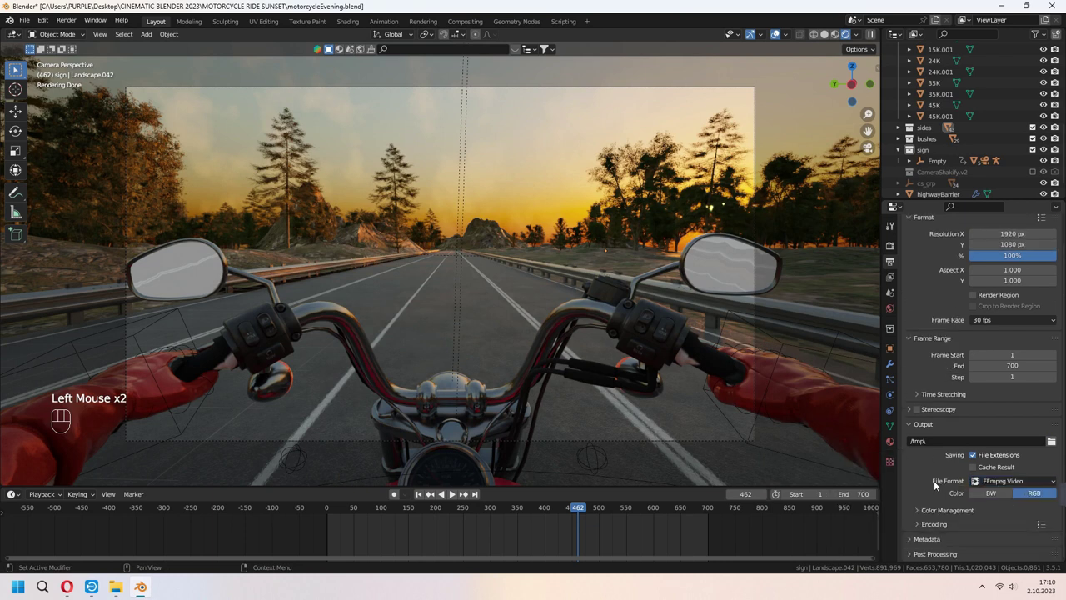
{"action": "scroll", "scroll_direction": "down", "scroll_amount": 3}
{"action": "left_click", "coordinate": [920, 525]}
Step: Choose the MPEG-4 container with H.264 video codec, ready to render the animation
{"action": "scroll", "scroll_direction": "down", "scroll_amount": 3}
{"action": "scroll", "scroll_direction": "down", "scroll_amount": 3}
{"action": "left_click_drag", "start_coordinate": [1013, 409], "coordinate": [1012, 444]}
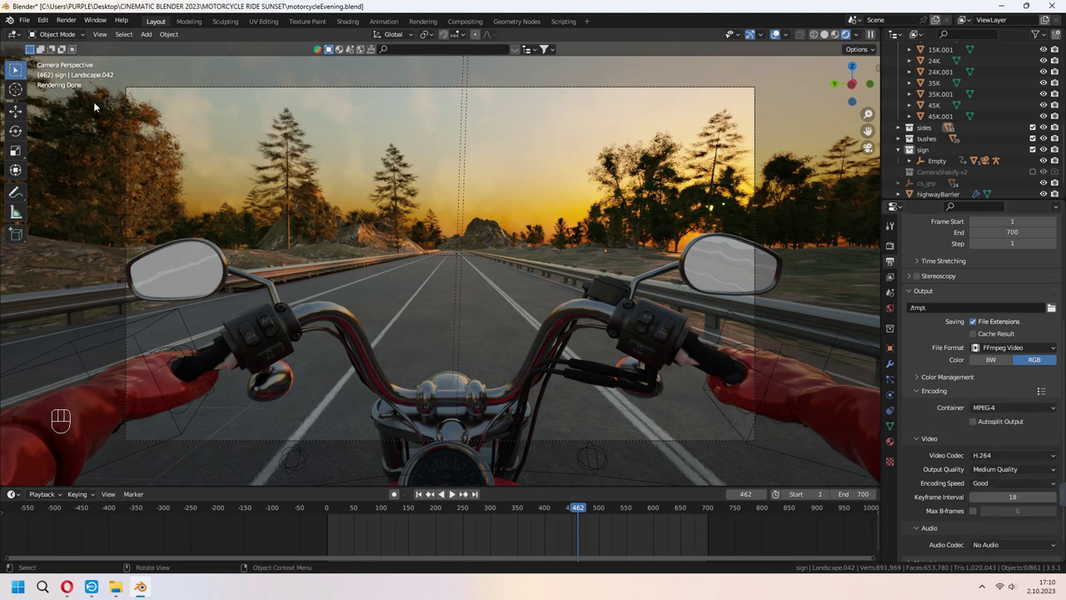
{"action": "left_click_drag", "start_coordinate": [68, 24], "coordinate": [355, 60]}
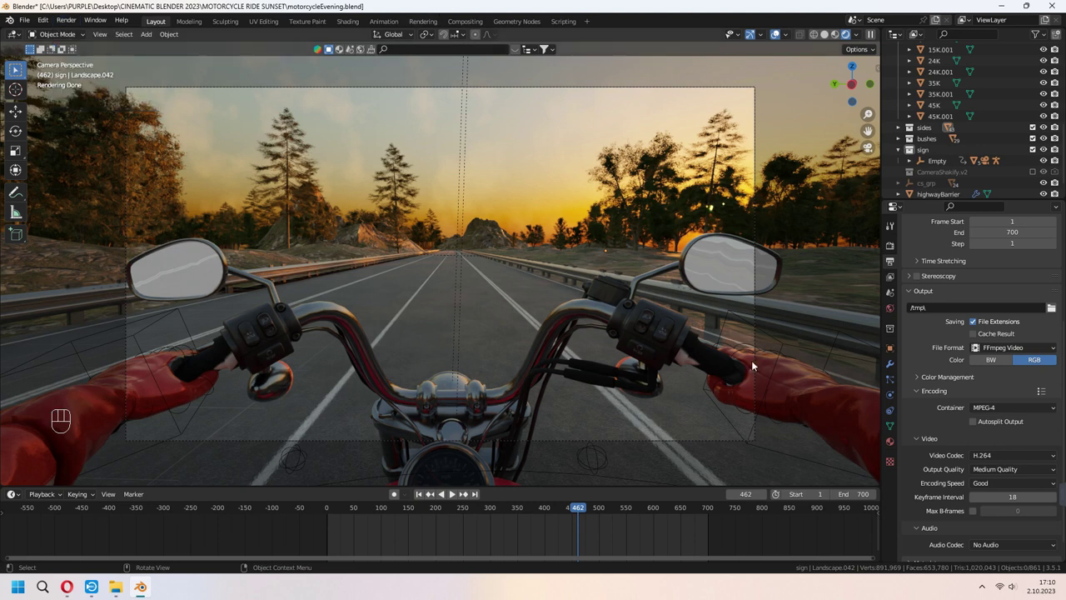